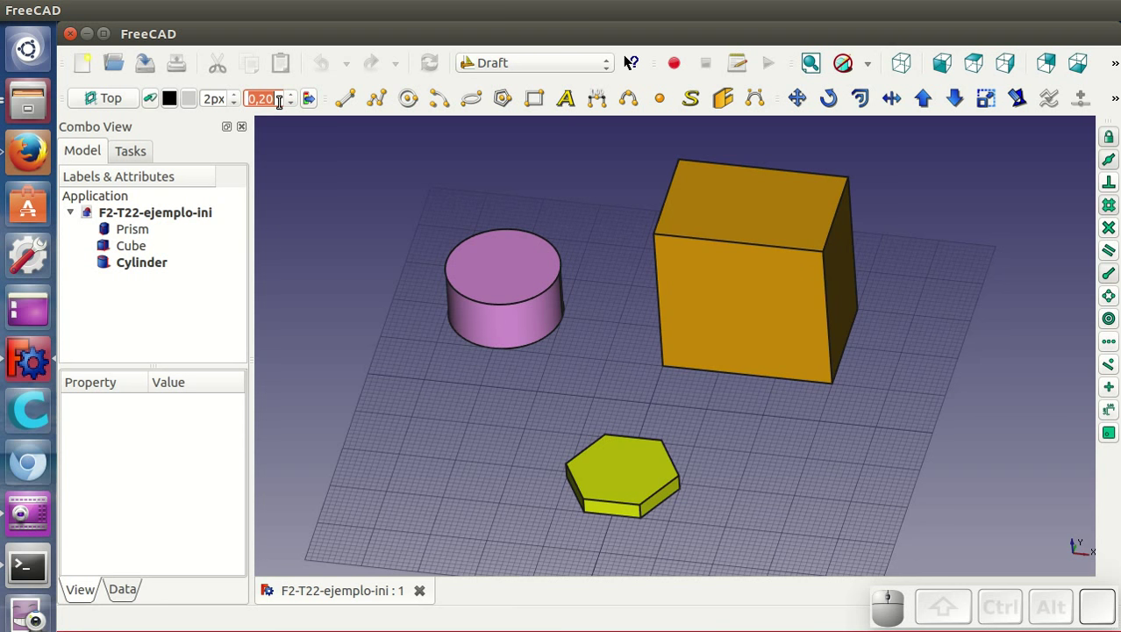
Set the Draft text height to 3 and centre the view on the hexagonal prism
key(3)
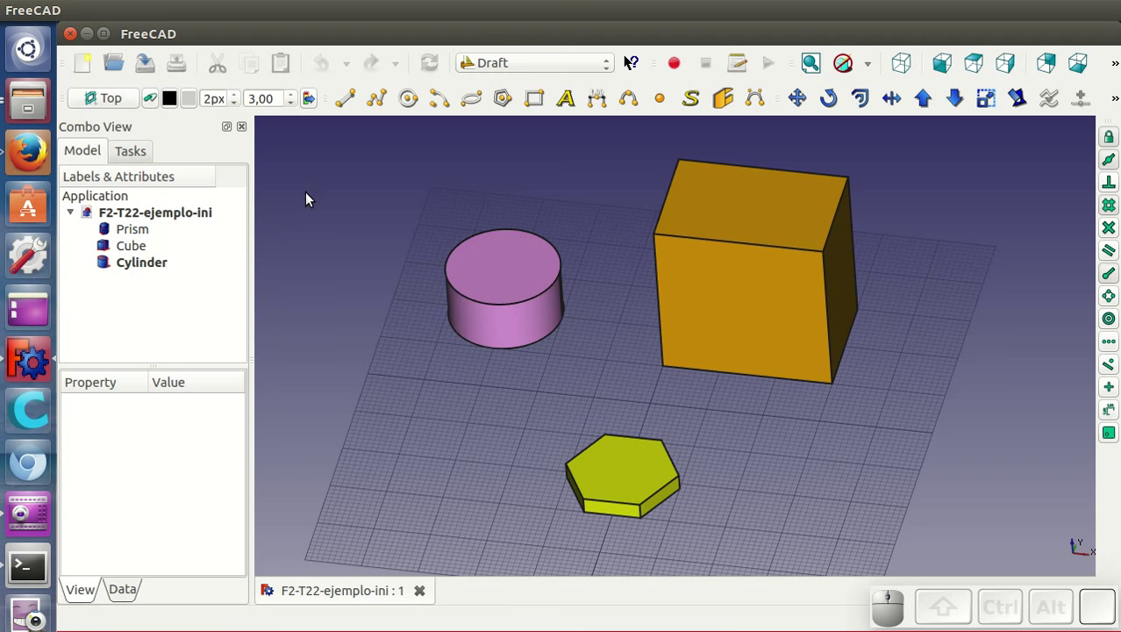
drag(753, 478, 693, 368)
scroll(up, 3)
scroll(down, 3)
middle_click(662, 273)
middle_click(648, 484)
drag(743, 511, 726, 411)
scroll(up, 3)
scroll(down, 3)
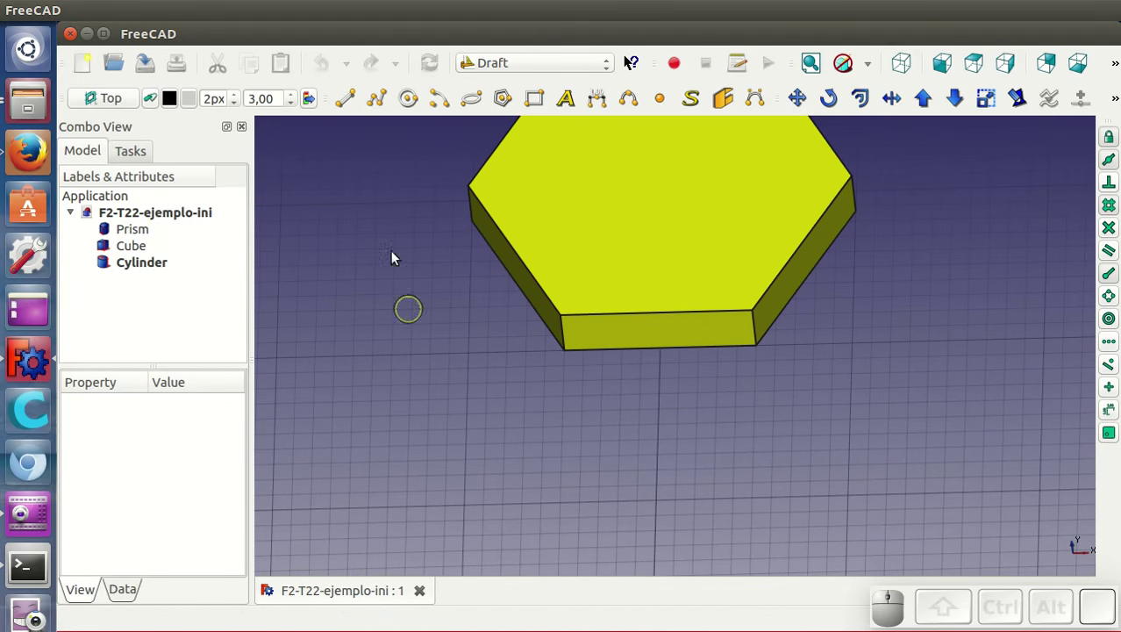
Dimension the prism's front bottom edge (10,00 mm) with the line placed below the prism
click(605, 100)
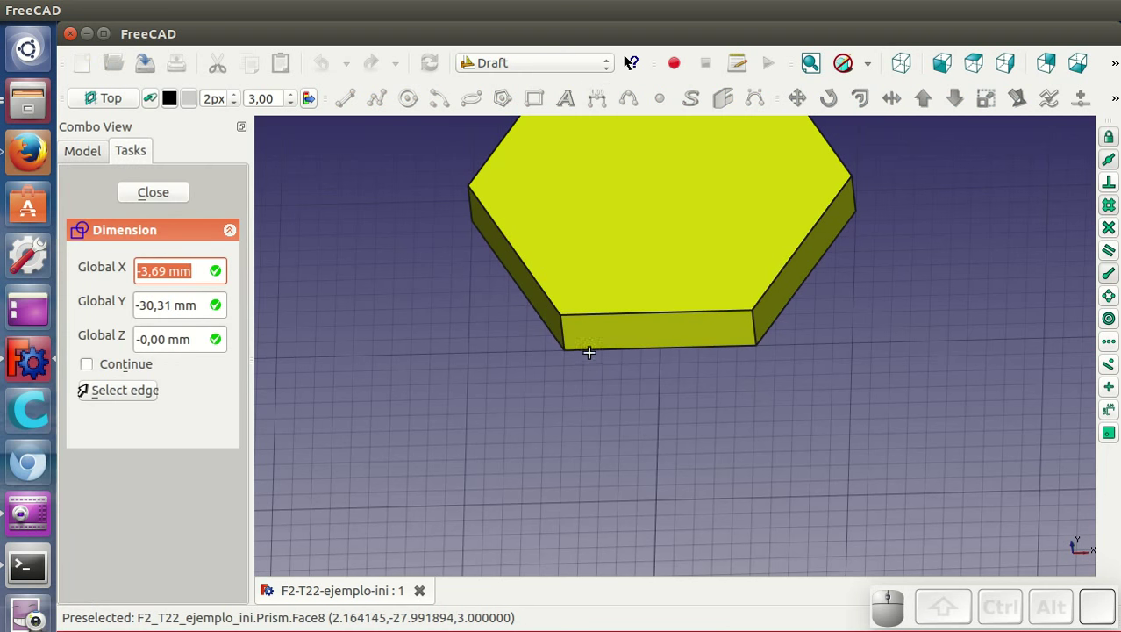
click(589, 362)
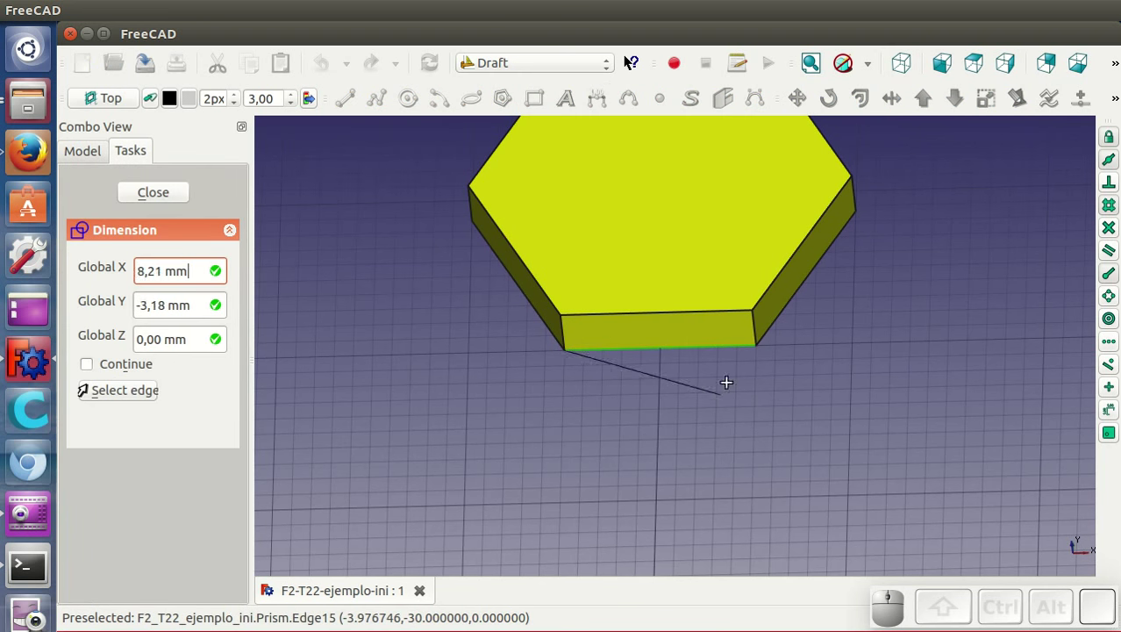
click(758, 349)
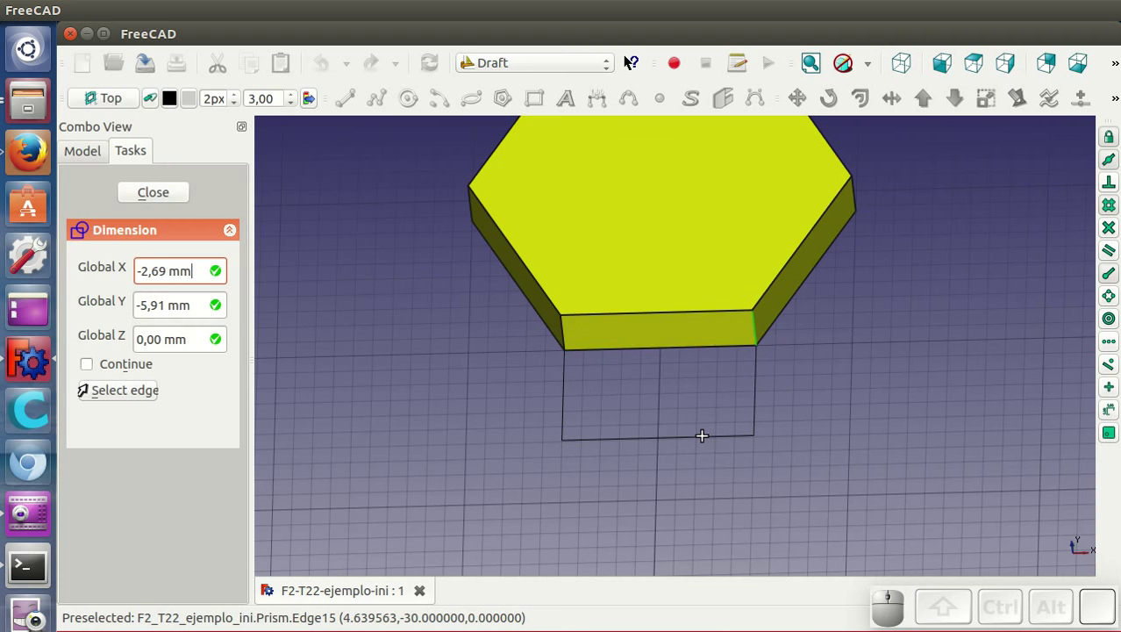
click(710, 443)
scroll(up, 3)
scroll(down, 3)
drag(800, 371, 661, 461)
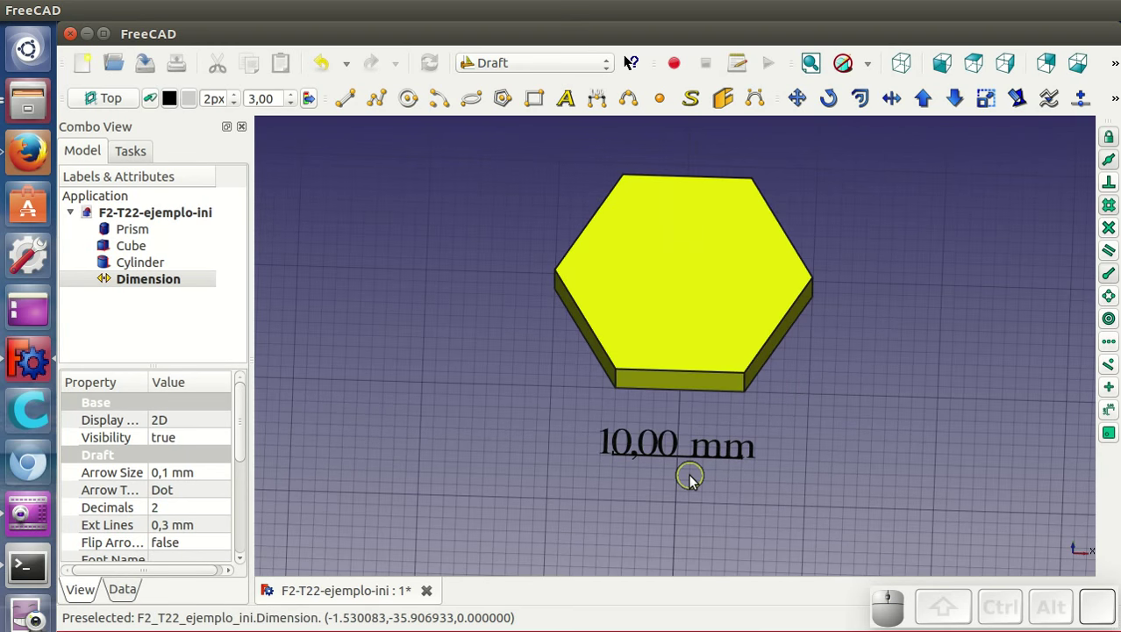
Set the dimension to 0 decimals, no unit shown, and 1 mm text spacing
drag(700, 496, 656, 459)
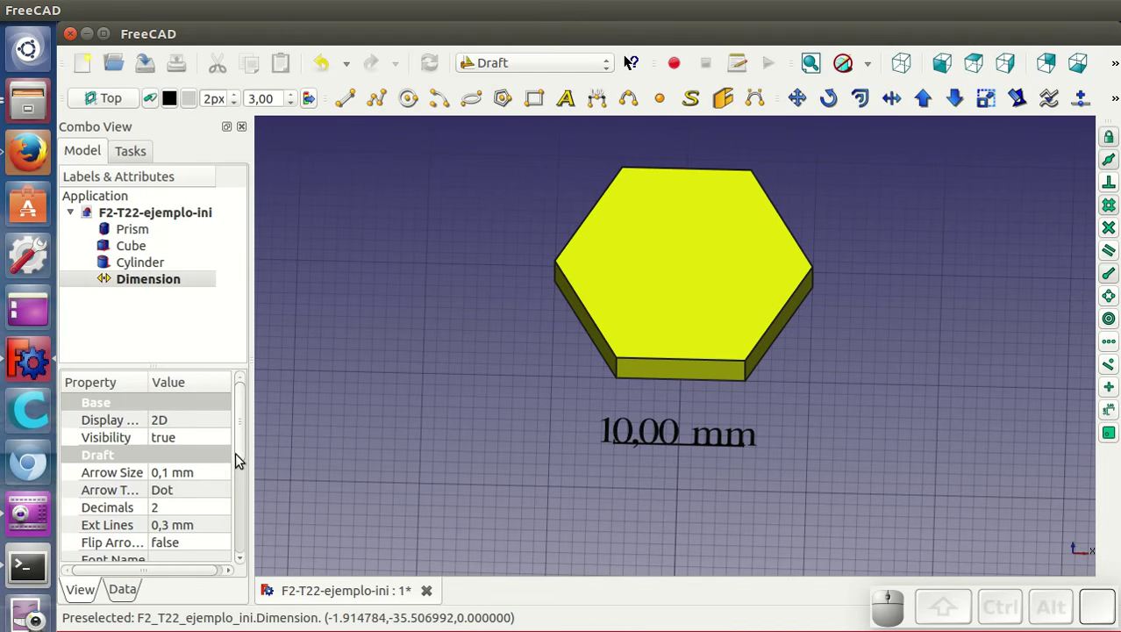
drag(216, 358, 216, 308)
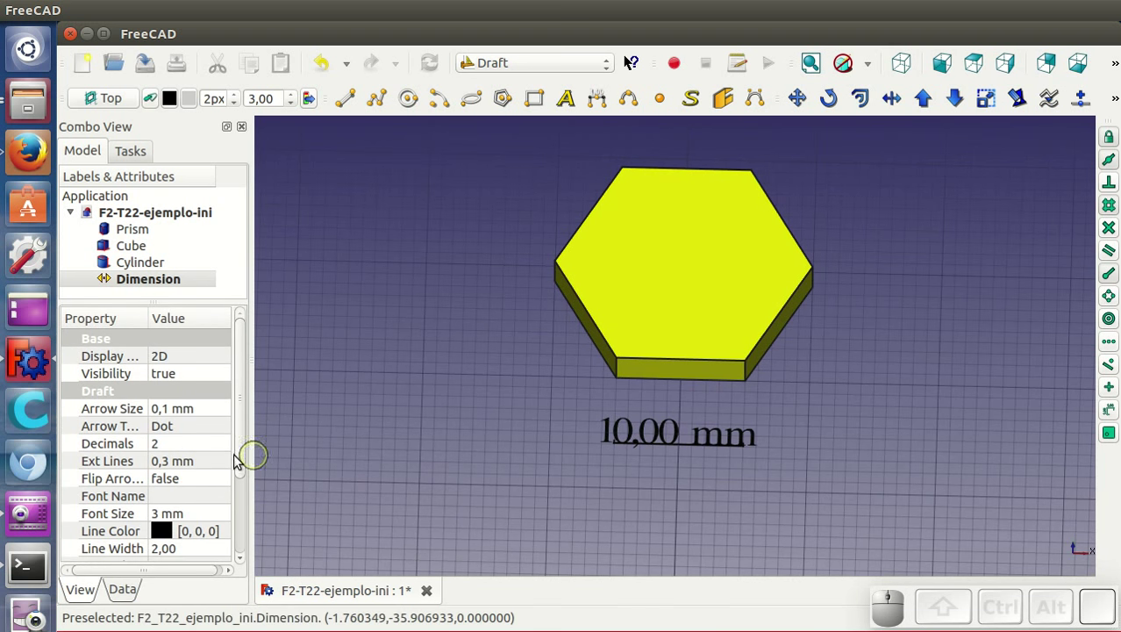
click(189, 446)
scroll(down, 3)
scroll(down, 3)
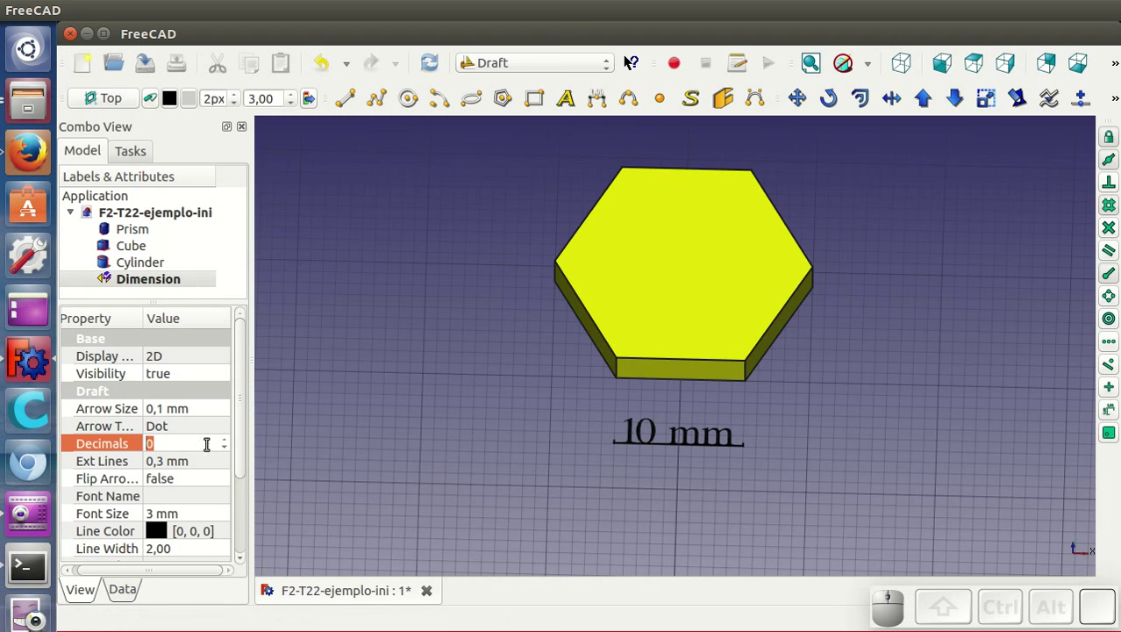
drag(250, 424, 223, 546)
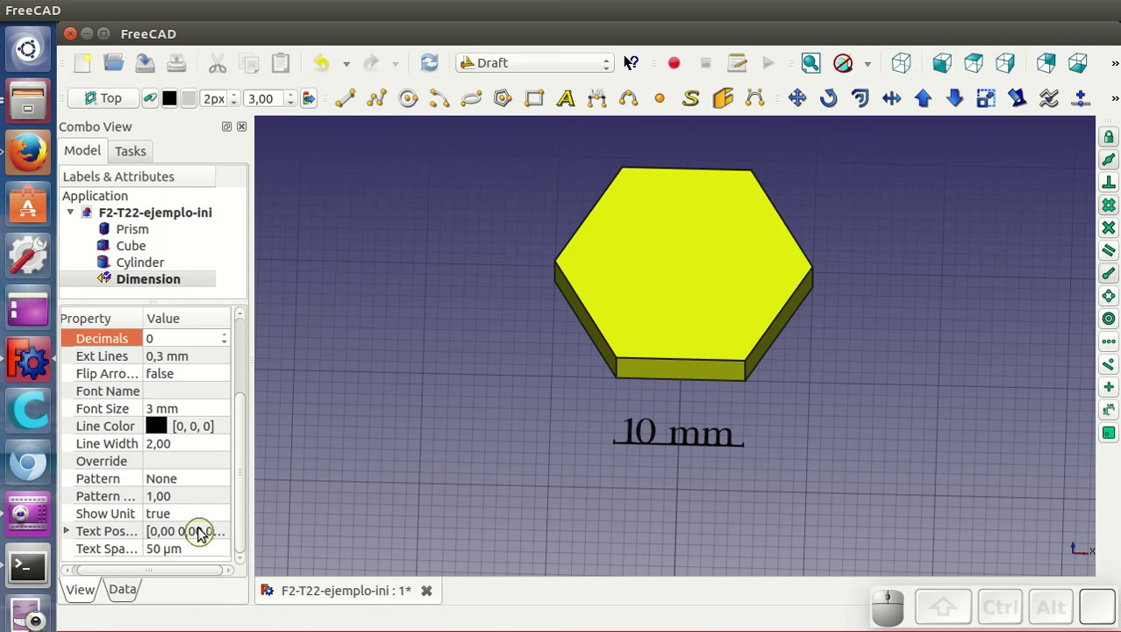
click(182, 521)
click(182, 523)
click(180, 496)
click(217, 546)
key(1)
key(m)
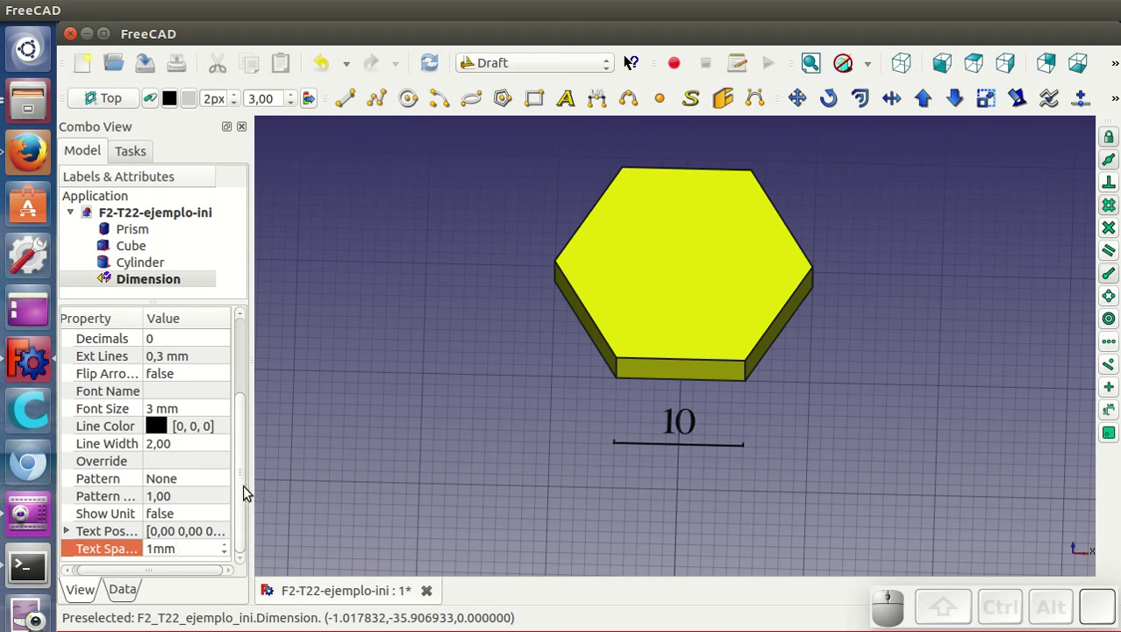
Give the dimension 0.5 arrow size, arrowhead ends and 10 mm extension lines
drag(253, 490, 223, 428)
click(213, 415)
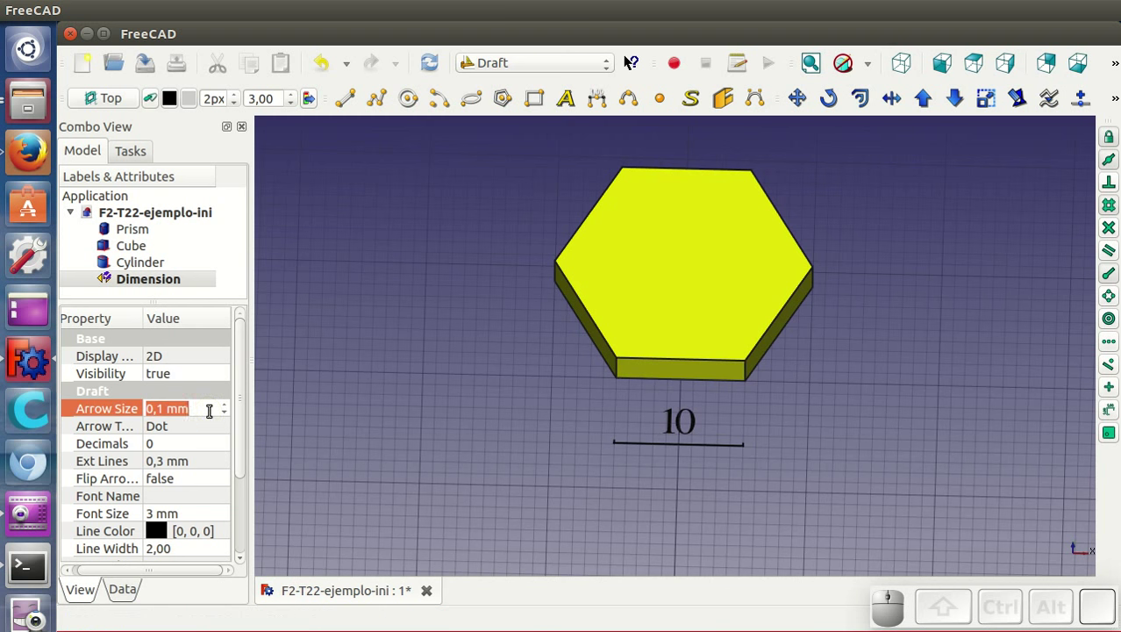
click(187, 426)
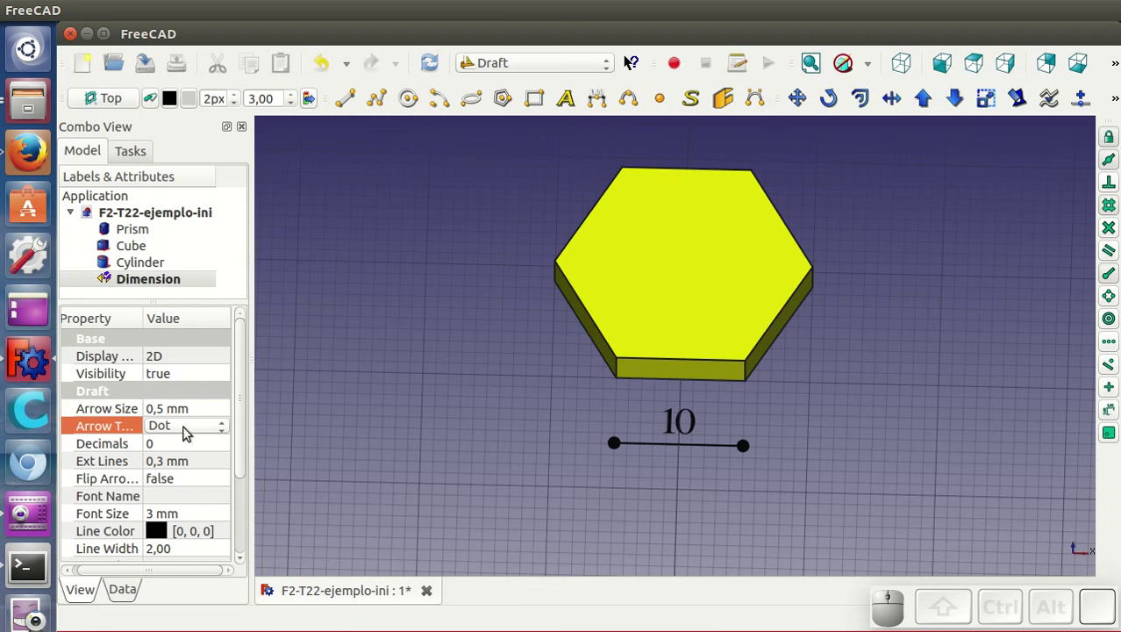
click(191, 429)
click(193, 476)
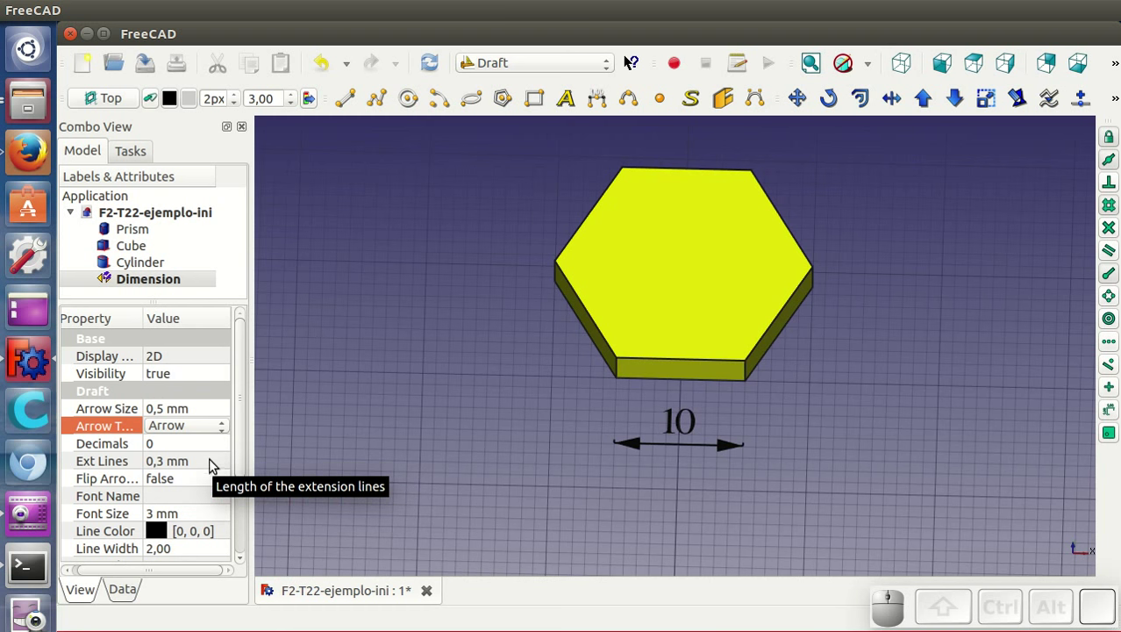
click(210, 458)
click(212, 461)
click(204, 457)
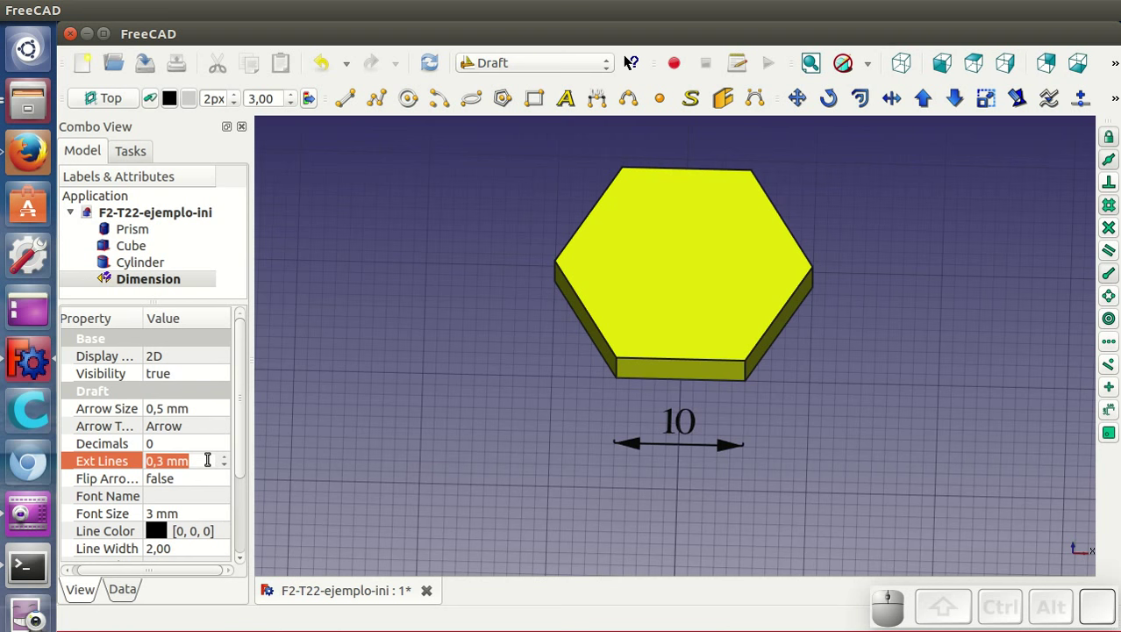
key(1)
key(0)
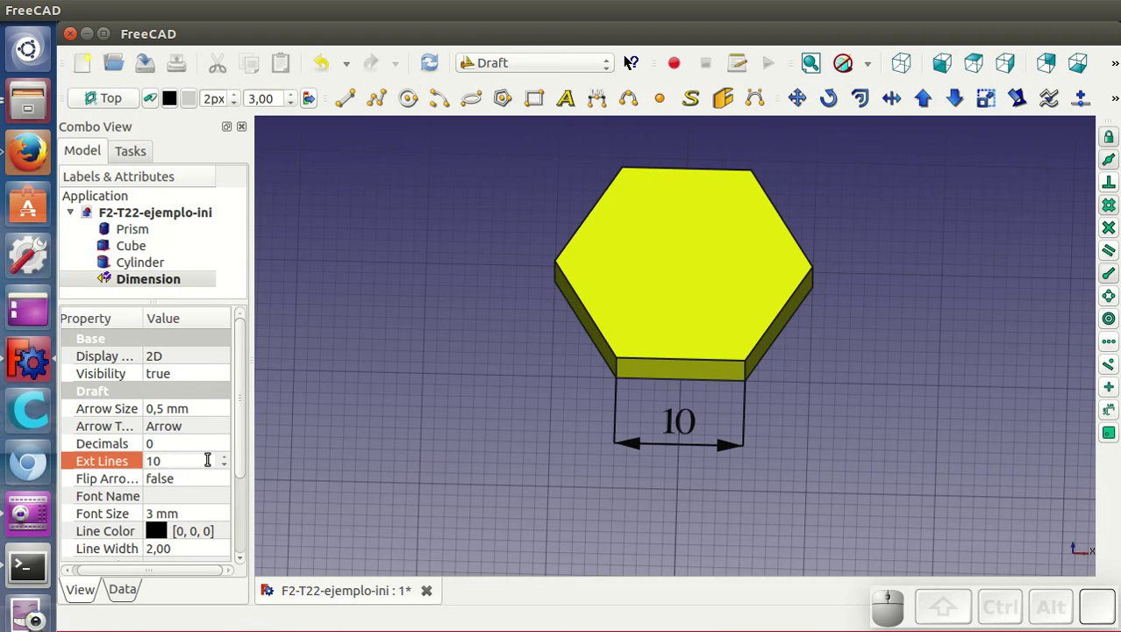
scroll(down, 3)
scroll(up, 3)
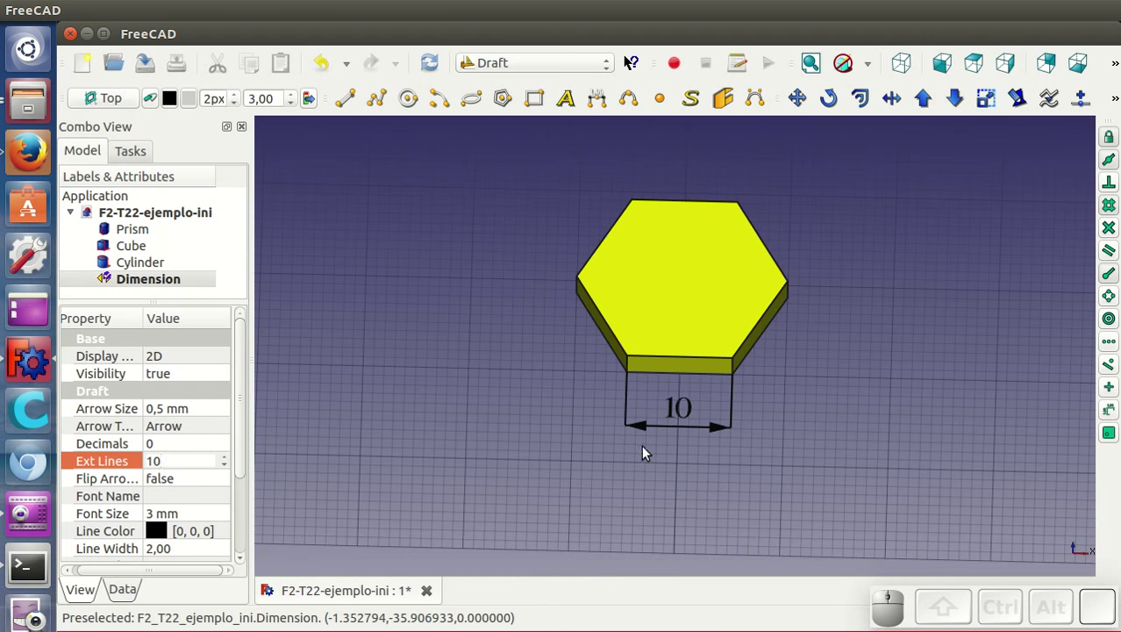
Dimension the prism's full width (20,00 mm) across its corners, placed below the 10 dimension
drag(680, 499, 685, 417)
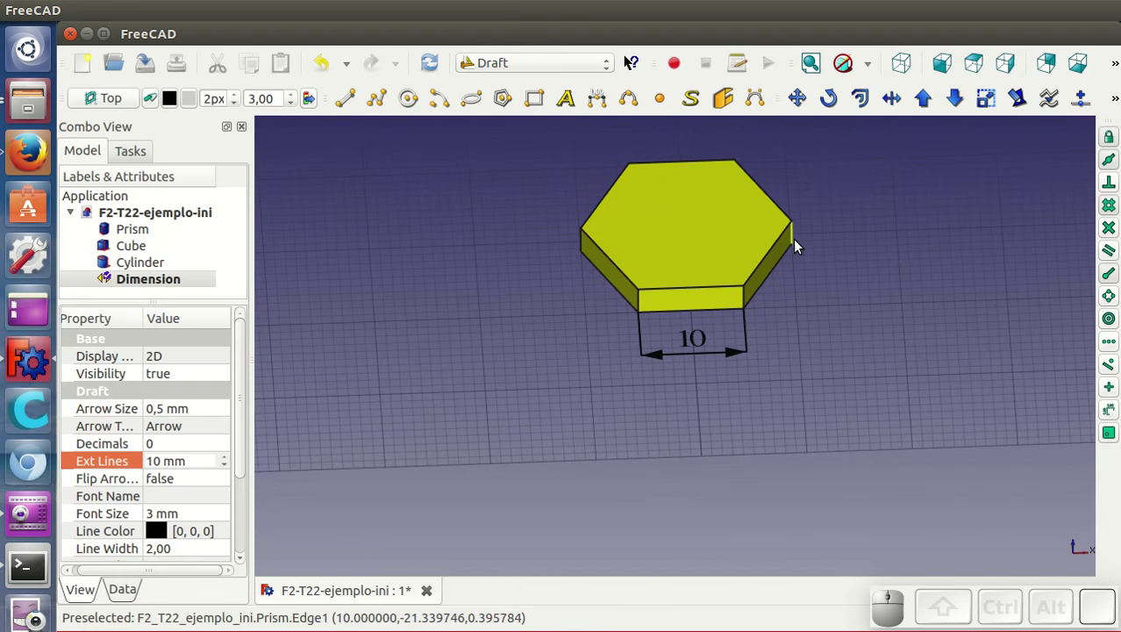
scroll(up, 3)
click(607, 114)
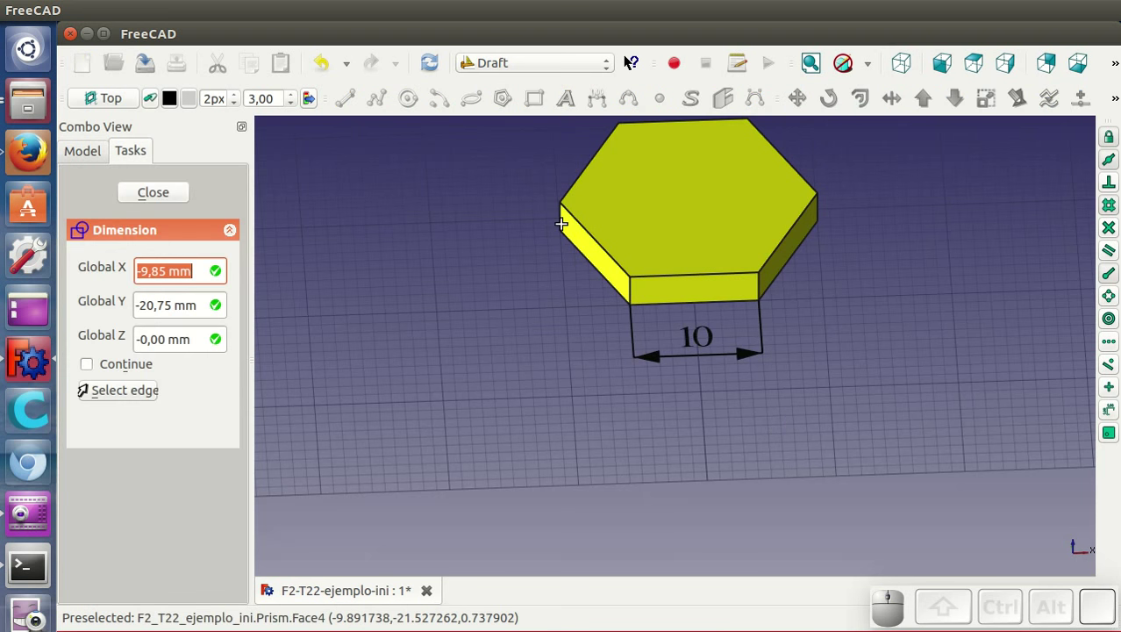
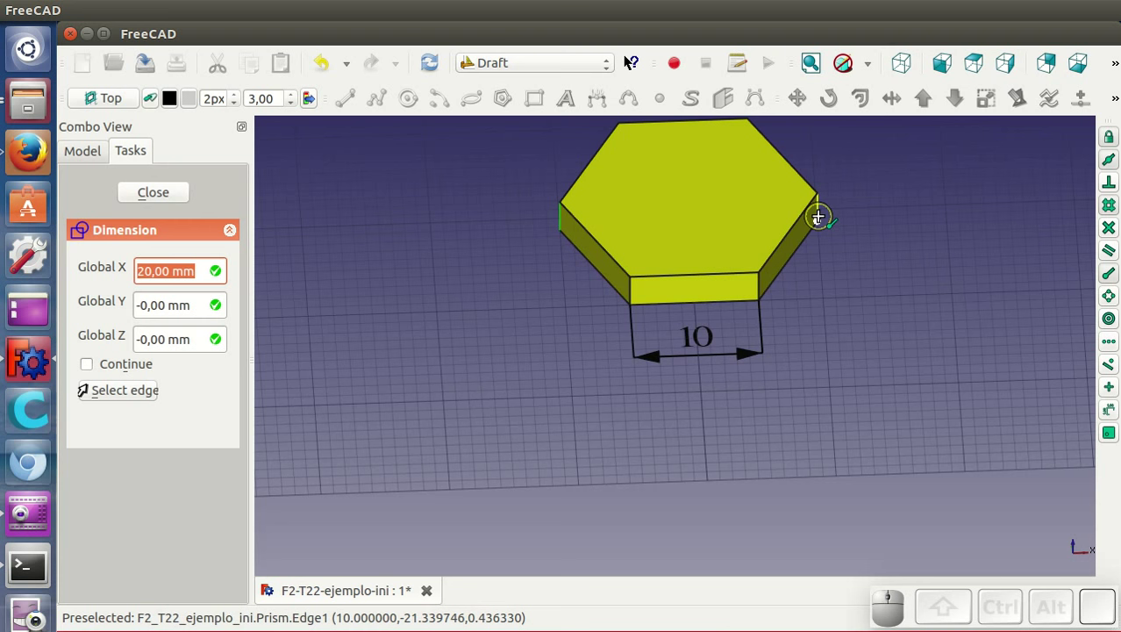
click(823, 221)
click(801, 428)
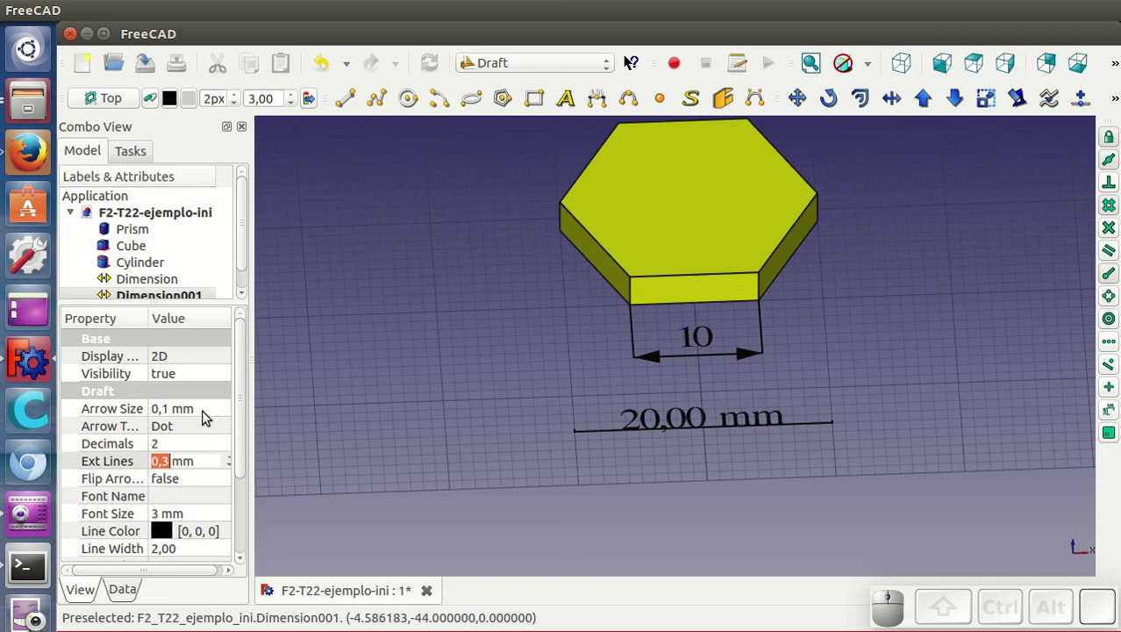
Give the width dimension arrowhead ends and no decimals
click(205, 429)
click(202, 428)
click(191, 470)
click(199, 410)
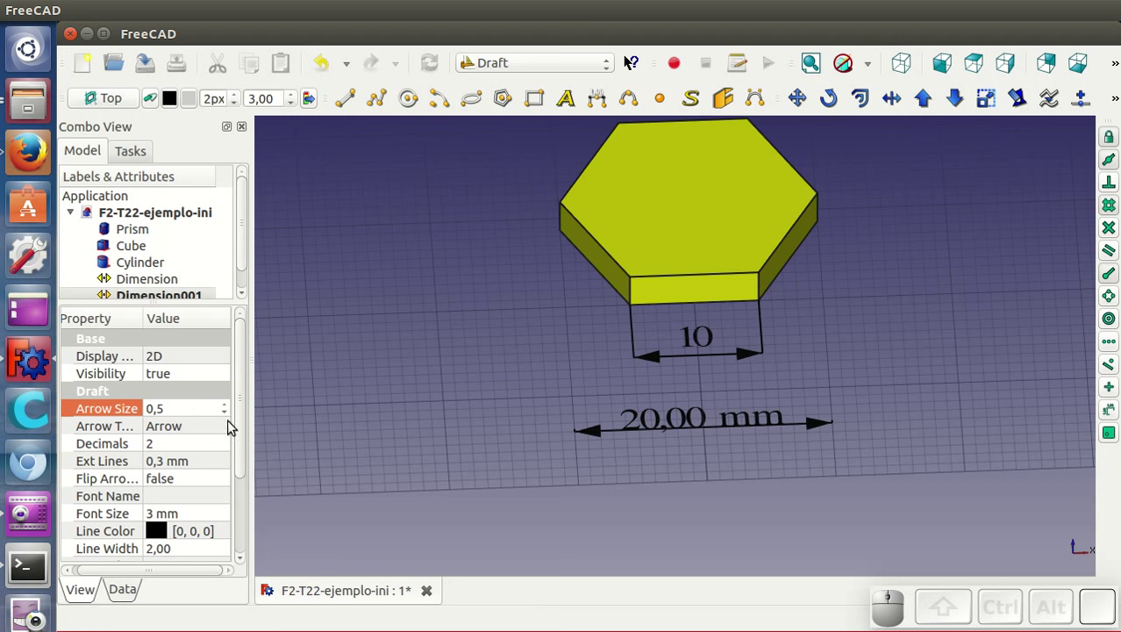
click(186, 445)
scroll(down, 3)
drag(250, 423, 208, 385)
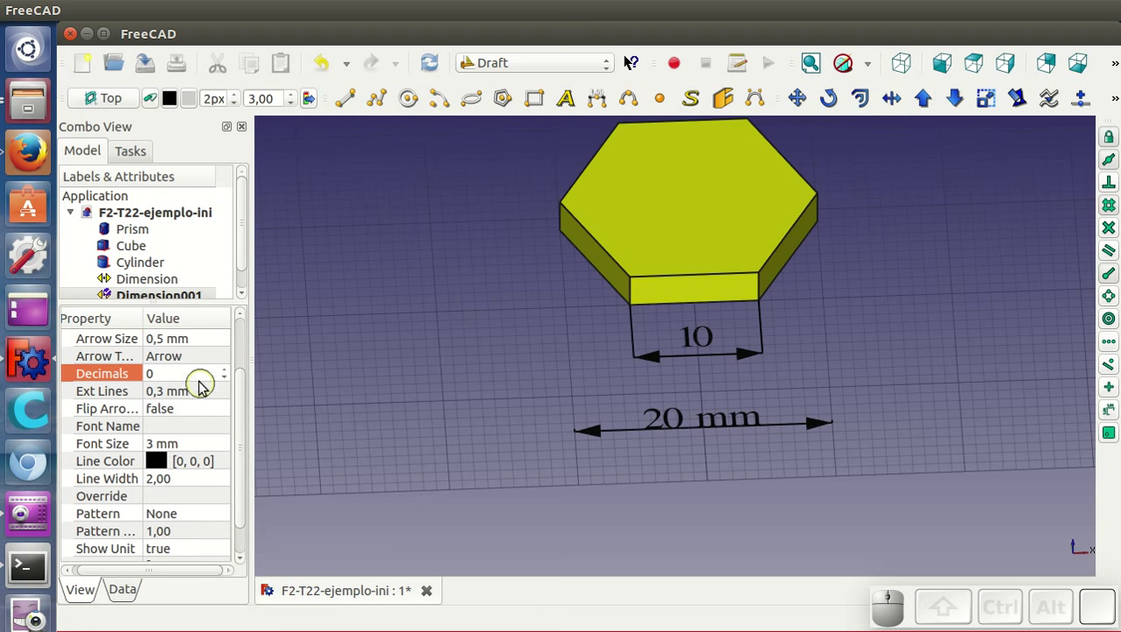
click(207, 390)
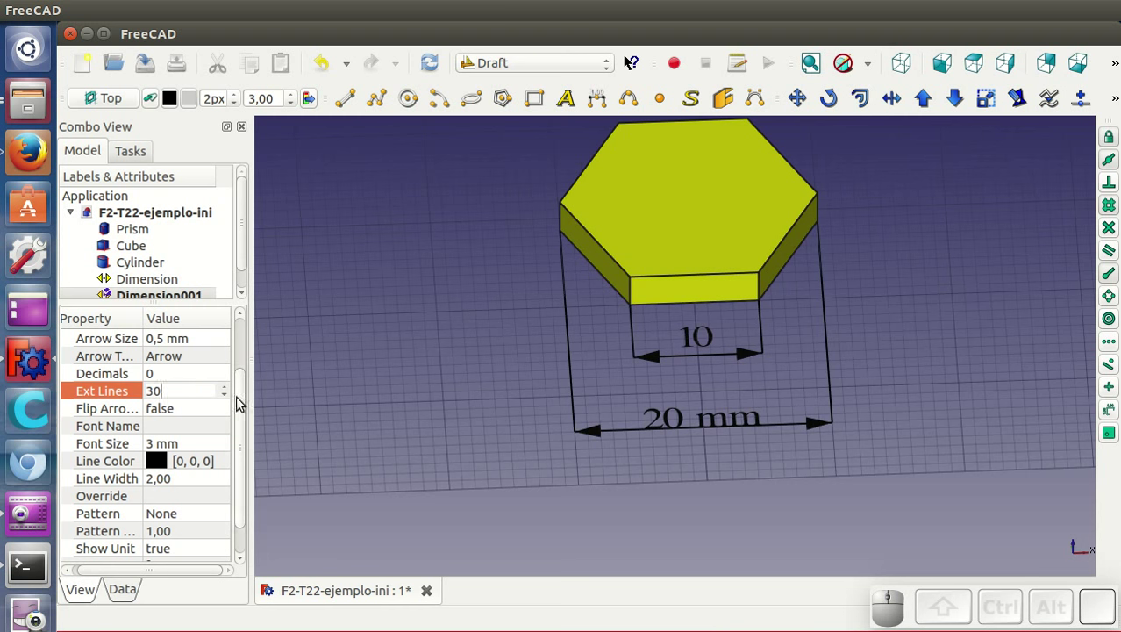
Set the width dimension's extension lines to 30 mm with 1 mm text spacing, then deselect it
drag(251, 403, 245, 434)
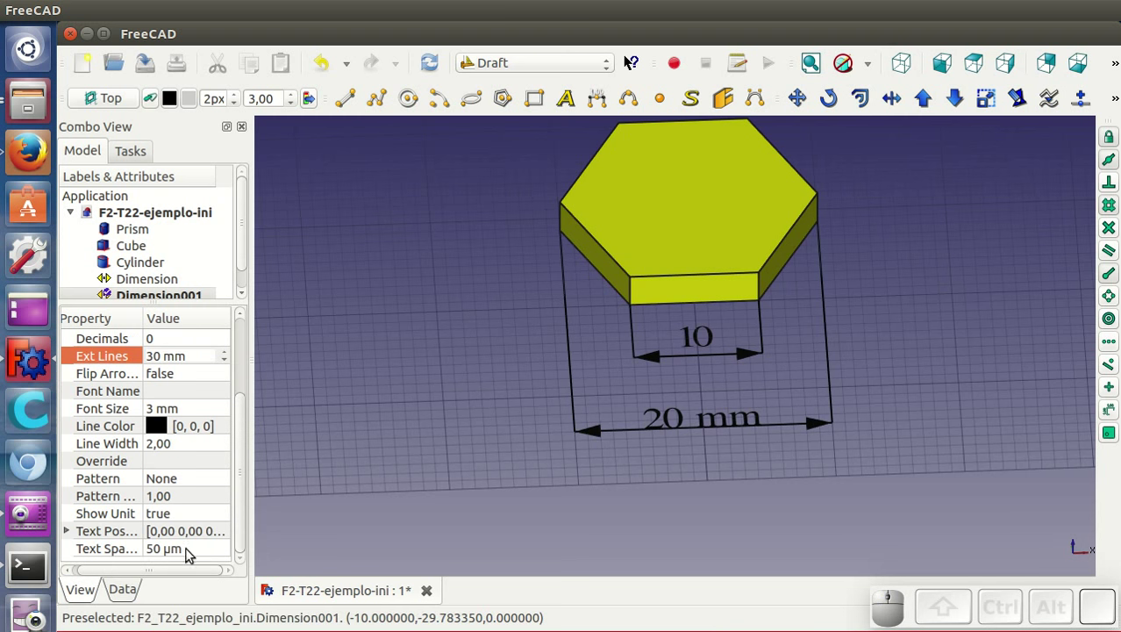
click(209, 548)
click(203, 540)
key(1)
key(m)
click(459, 401)
Orbit and zoom the view to face the cube's front
middle_click(718, 443)
middle_click(821, 372)
drag(737, 358, 772, 409)
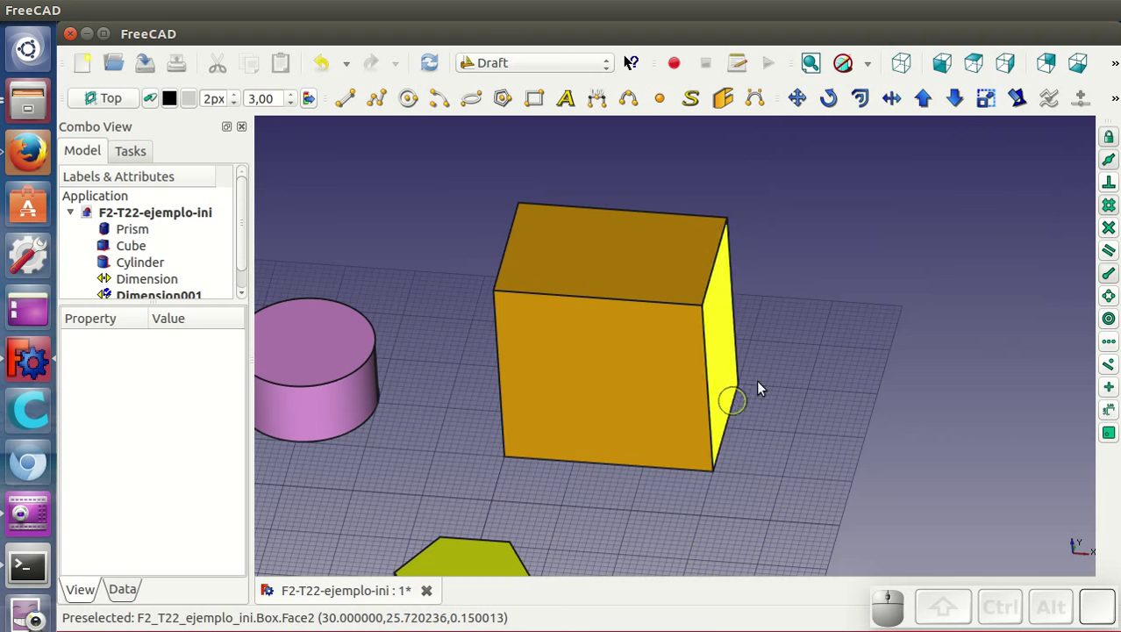
drag(666, 513, 673, 376)
scroll(up, 3)
drag(661, 365, 670, 336)
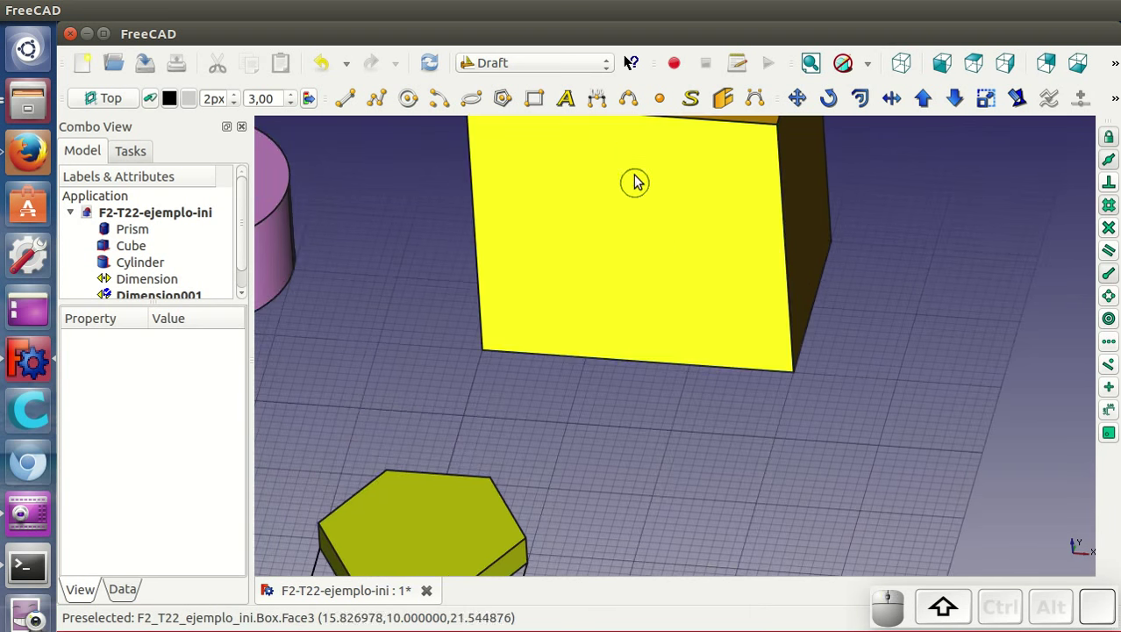
Dimension the cube's front bottom edge (30,00 mm), placed below the cube
click(604, 113)
click(483, 352)
click(800, 376)
click(781, 438)
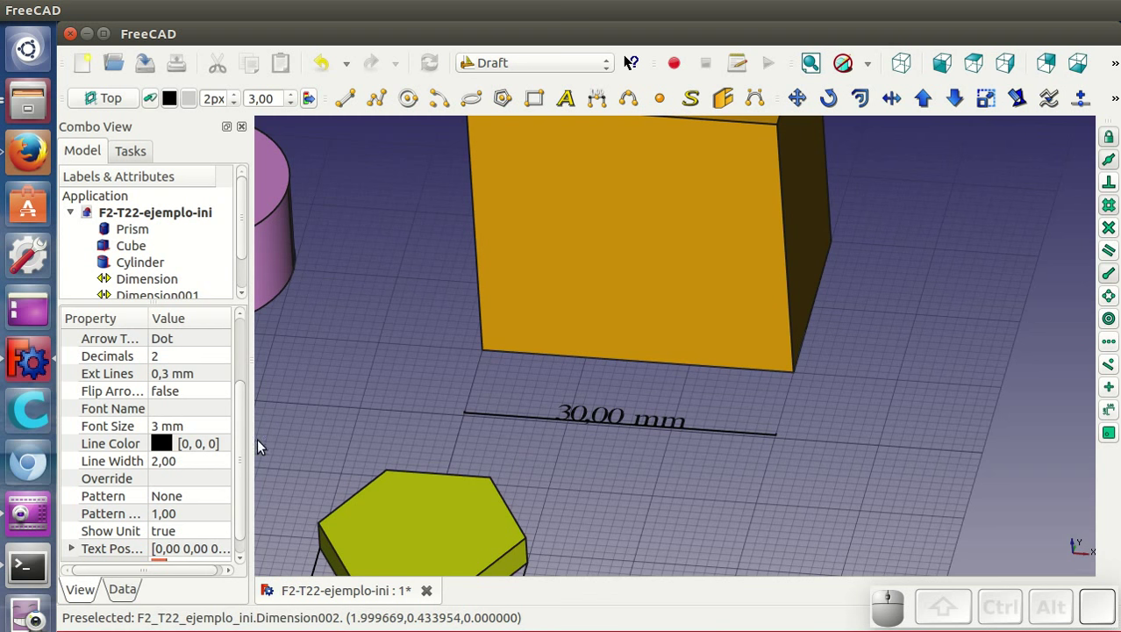
Give the cube's dimension 0.5 arrow size with flipped arrowheads
drag(252, 442, 197, 414)
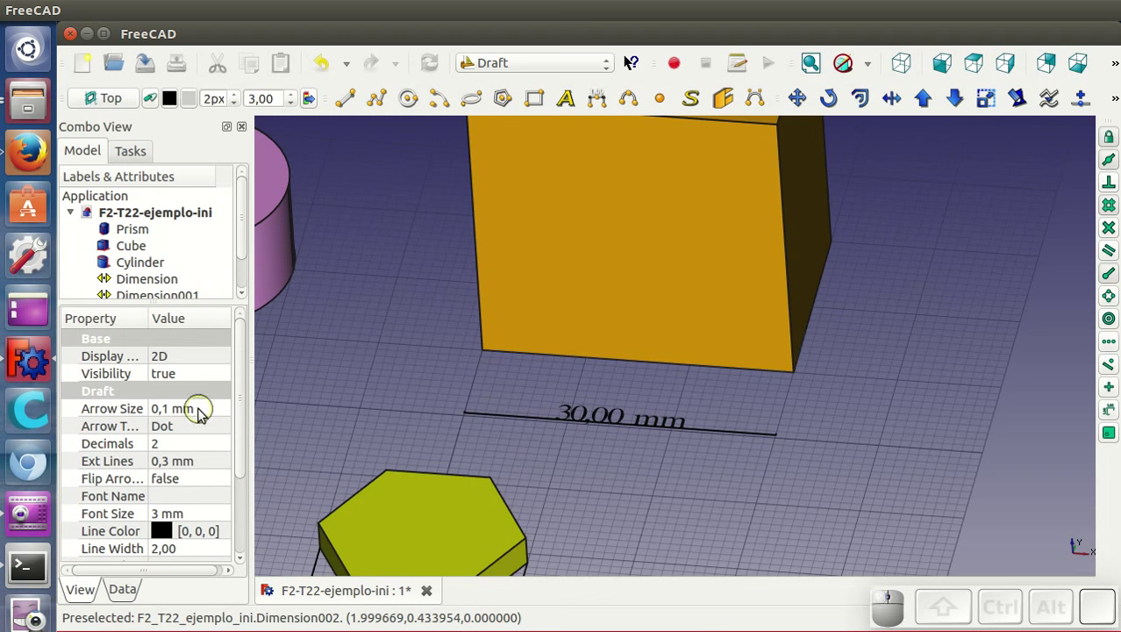
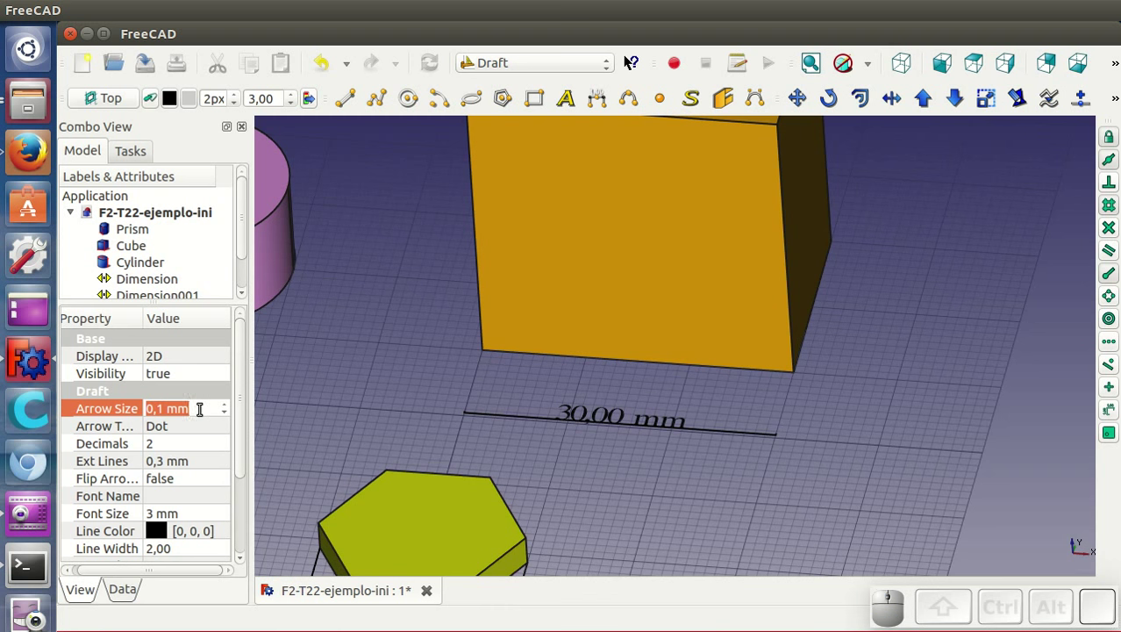
click(198, 427)
click(190, 469)
drag(245, 447, 90, 467)
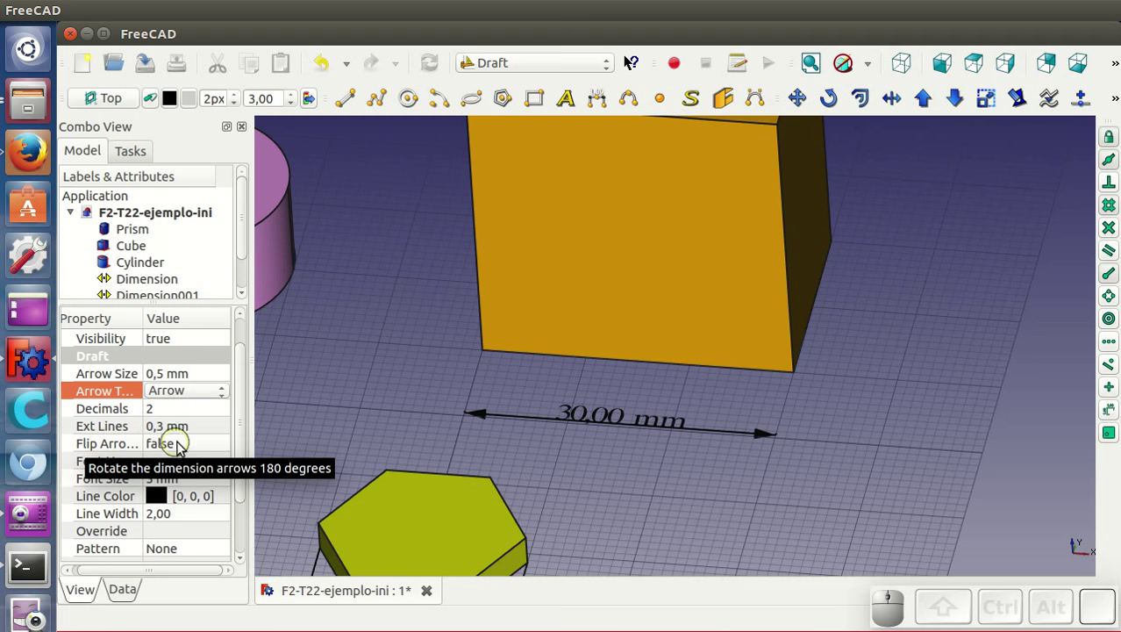
click(202, 445)
click(205, 445)
click(201, 468)
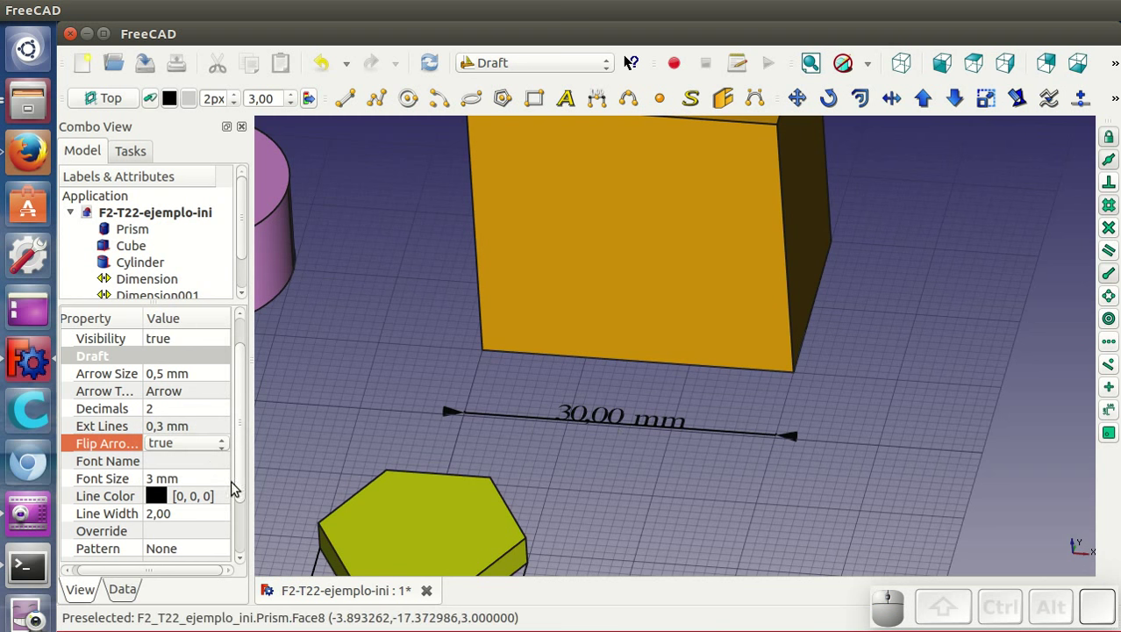
Set the cube's dimension to one decimal and 1 mm text spacing
click(197, 412)
scroll(down, 3)
drag(248, 427, 216, 535)
click(207, 548)
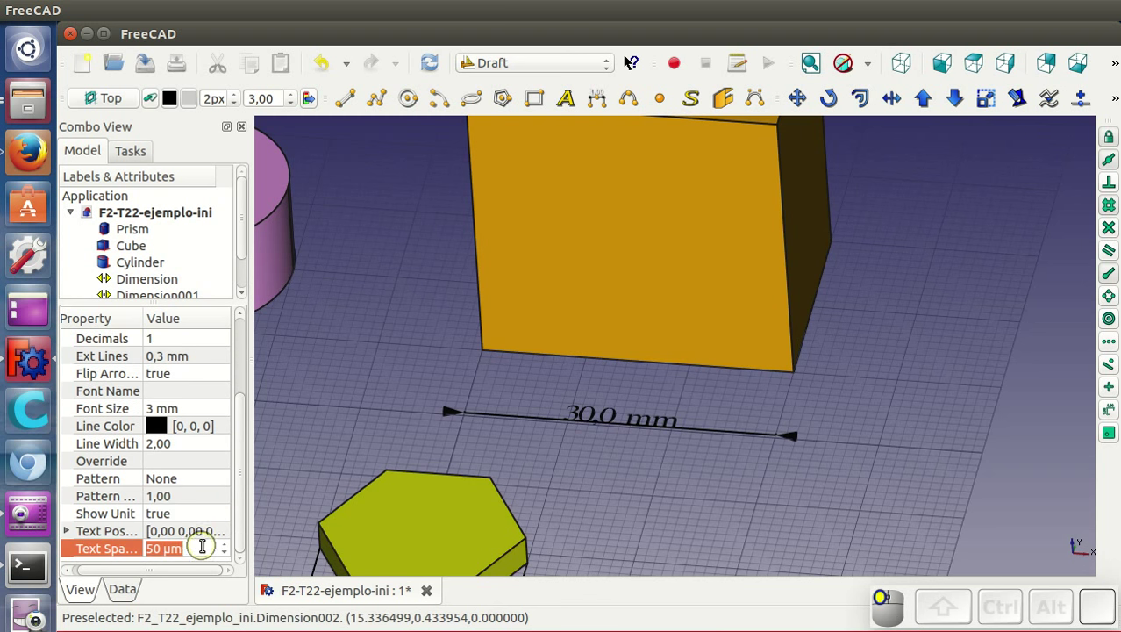
key(1)
key(m)
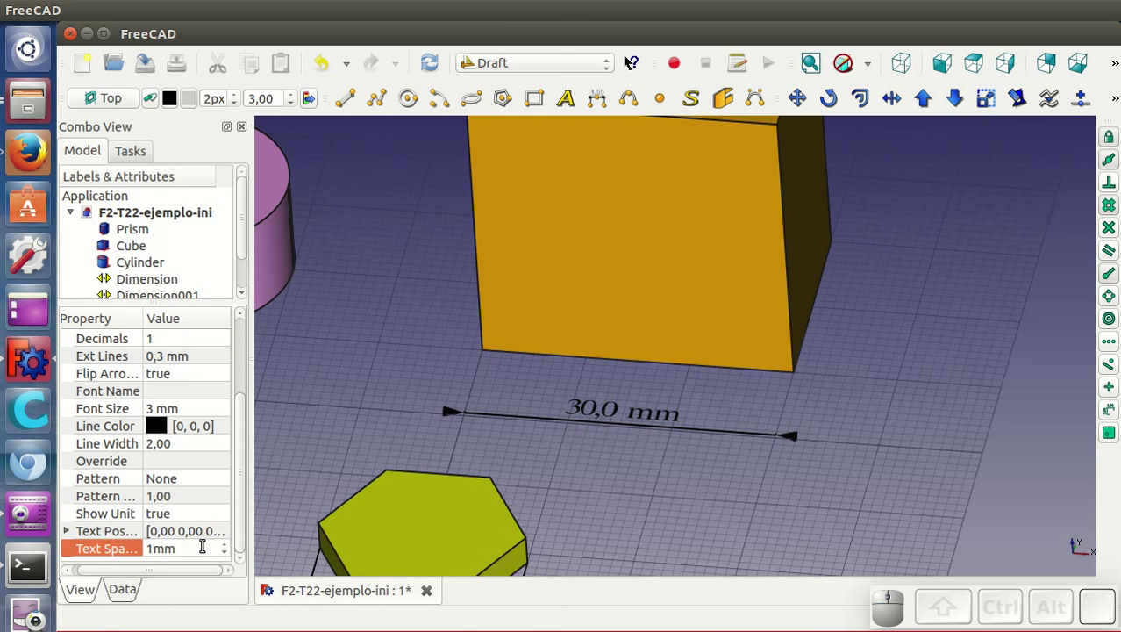
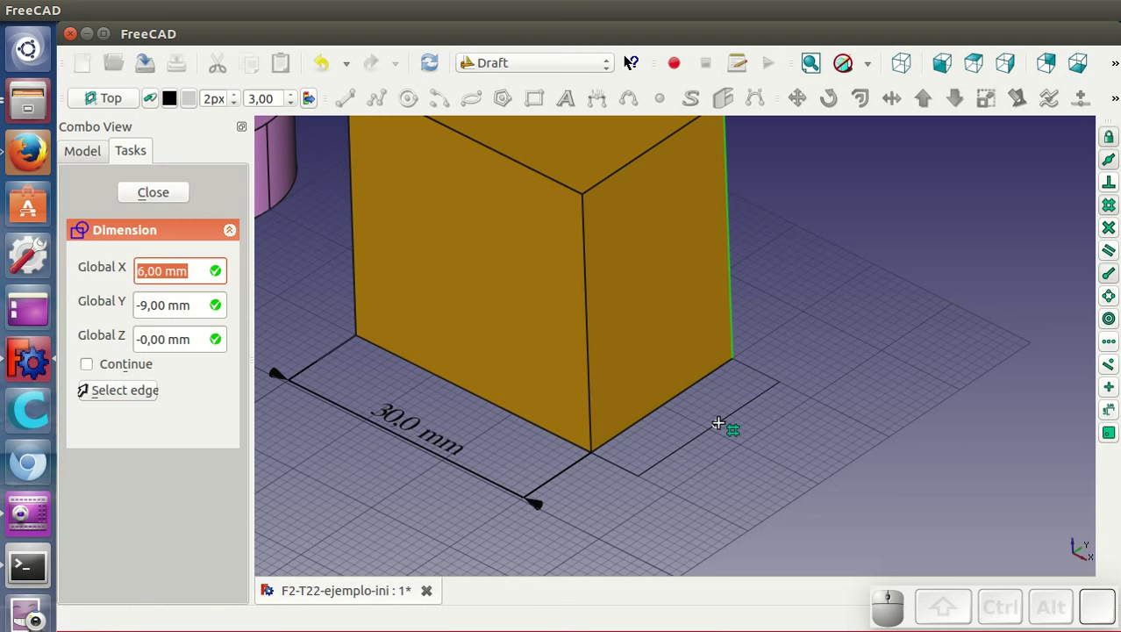
Place the 20,00 mm dimension beside the cube's side bottom edge
click(724, 428)
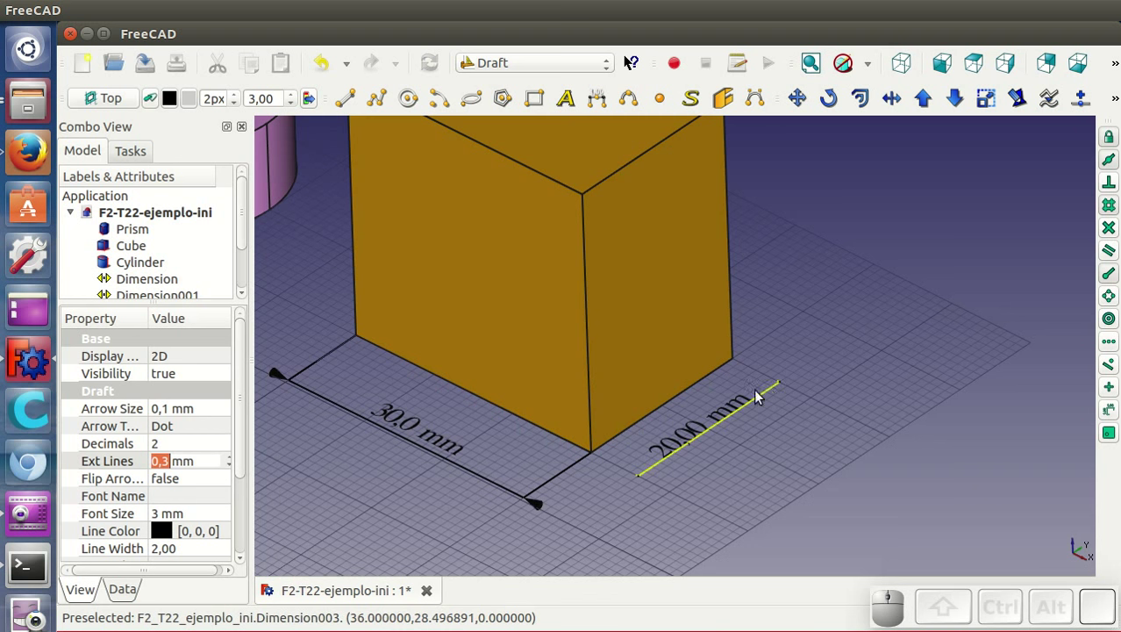
Override the dimension text with the label Dy and set 1 mm text spacing
drag(251, 420, 200, 517)
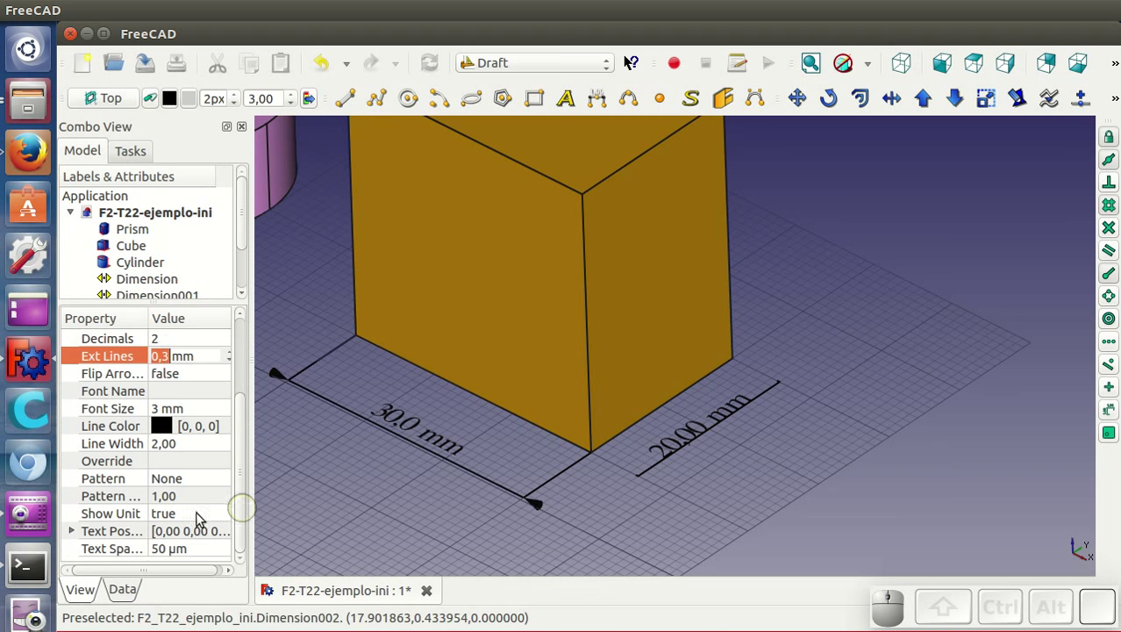
click(167, 461)
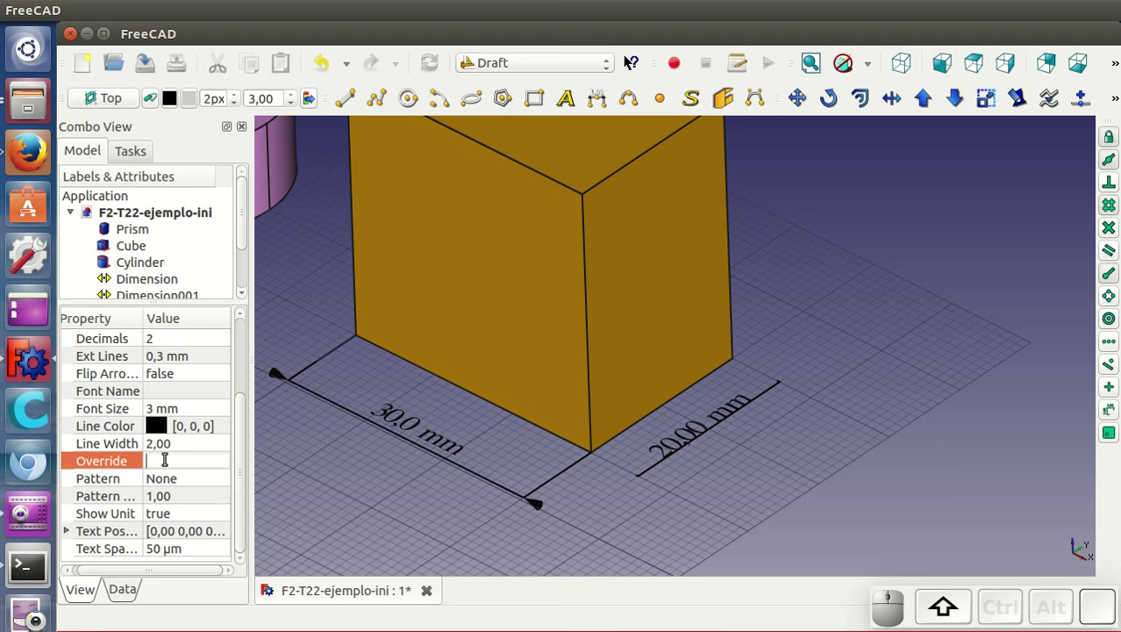
key(shift+d)
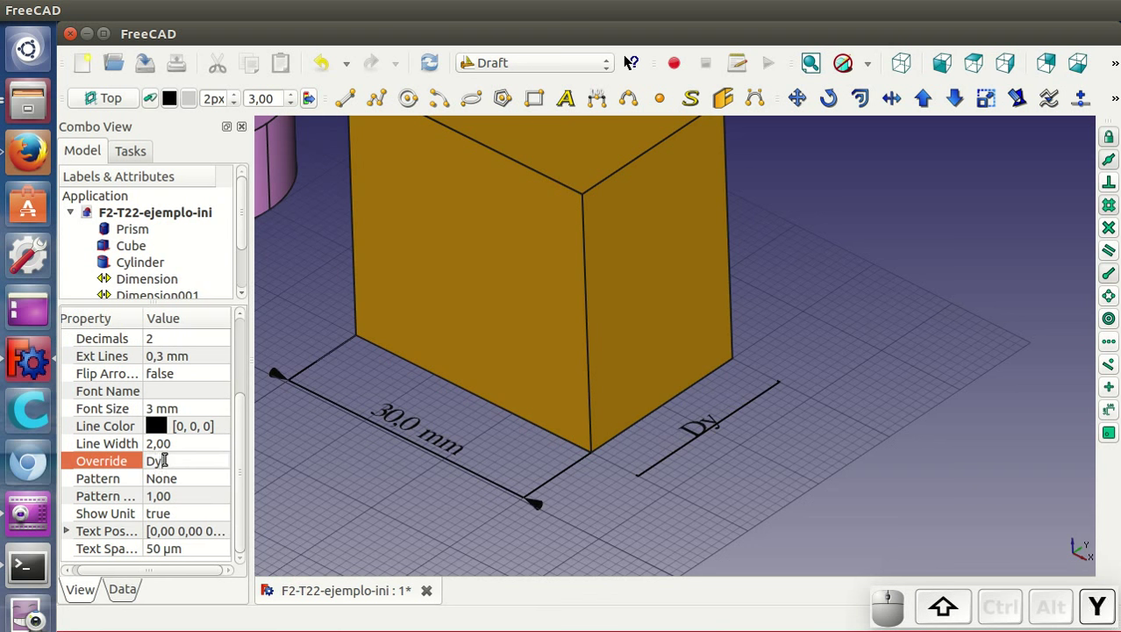
drag(244, 451, 177, 557)
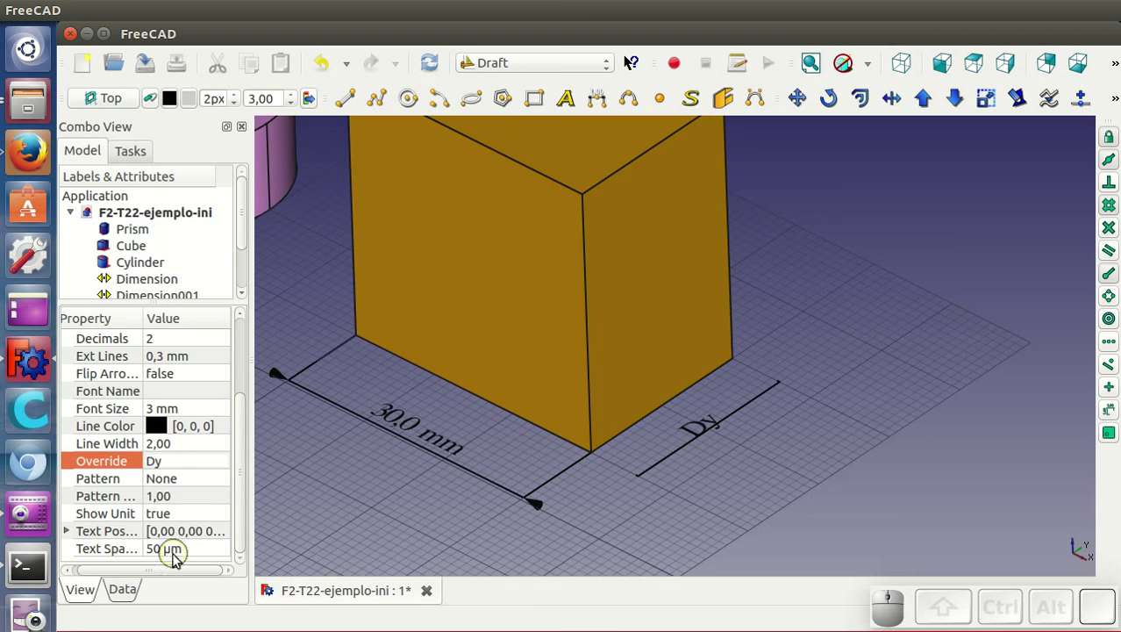
click(190, 556)
key(1)
key(m)
Switch the Dy dimension's ends to circles
drag(246, 487, 208, 415)
click(193, 430)
click(193, 430)
click(192, 458)
scroll(up, 3)
scroll(down, 3)
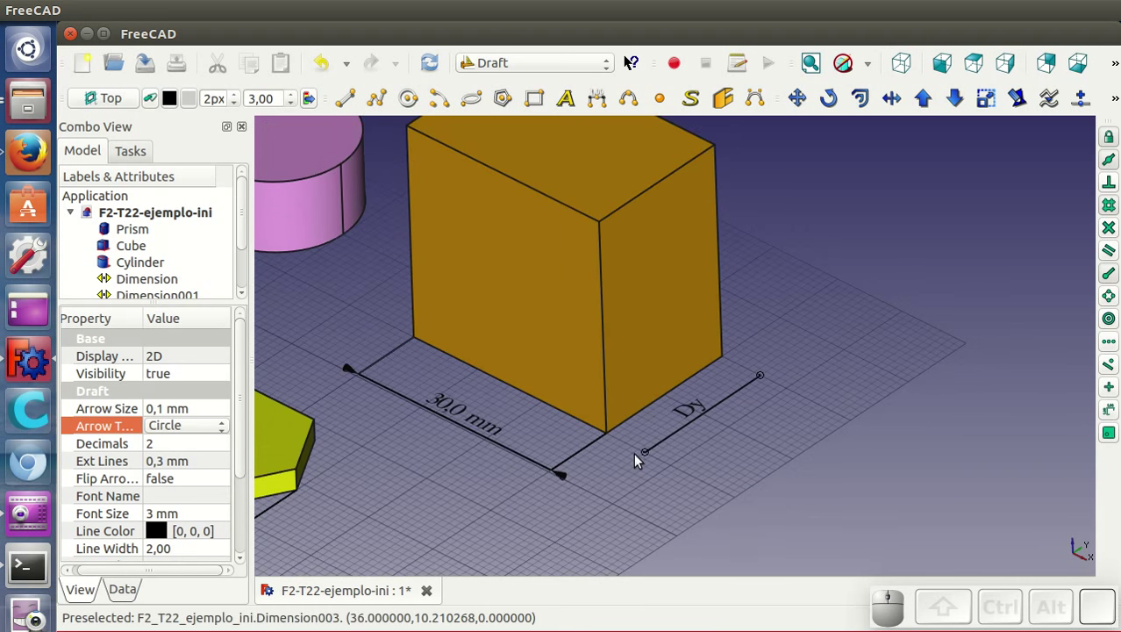
Zoom the view while placing the cube's vertical 30,00 mm height dimension
scroll(down, 3)
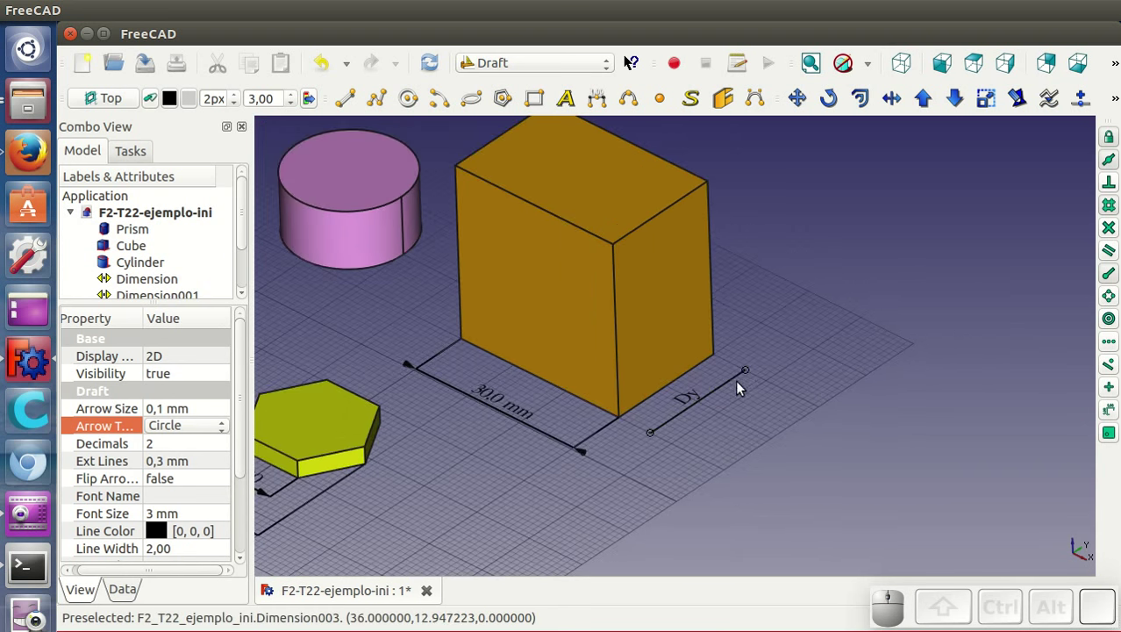
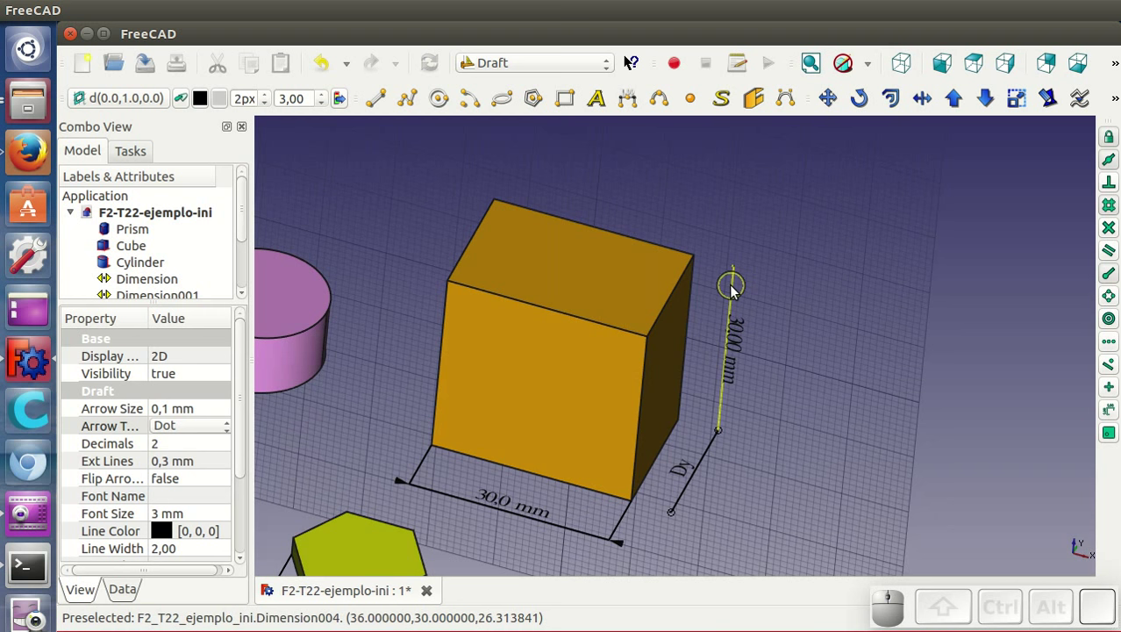
Set Dimension004's line colour to cyan via the Select Color chooser
click(735, 294)
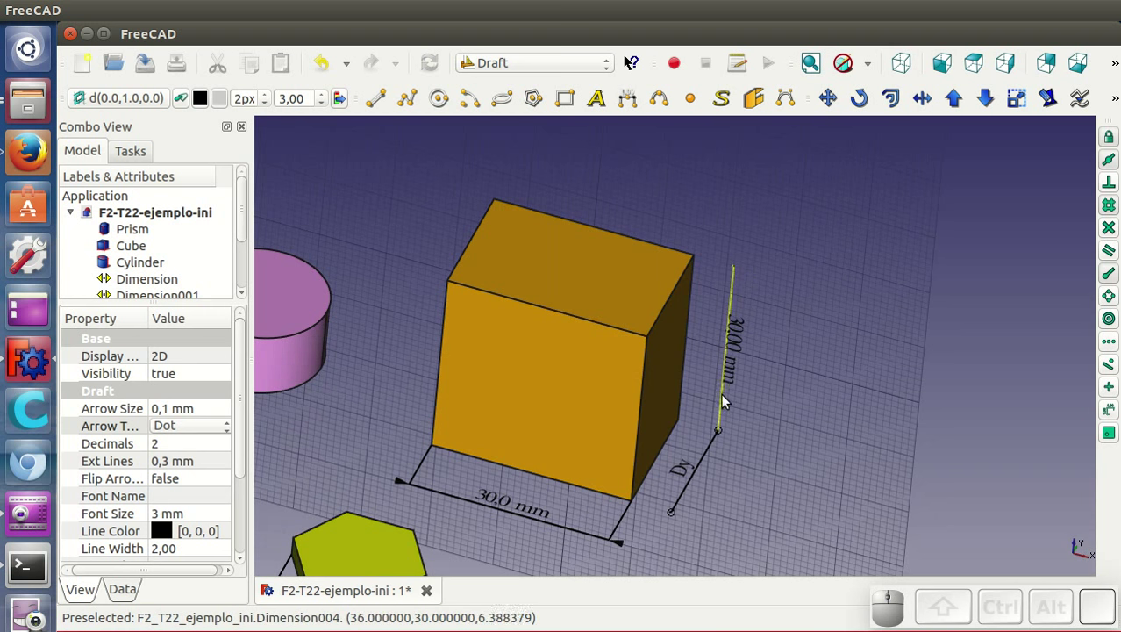
click(725, 404)
click(204, 538)
click(202, 532)
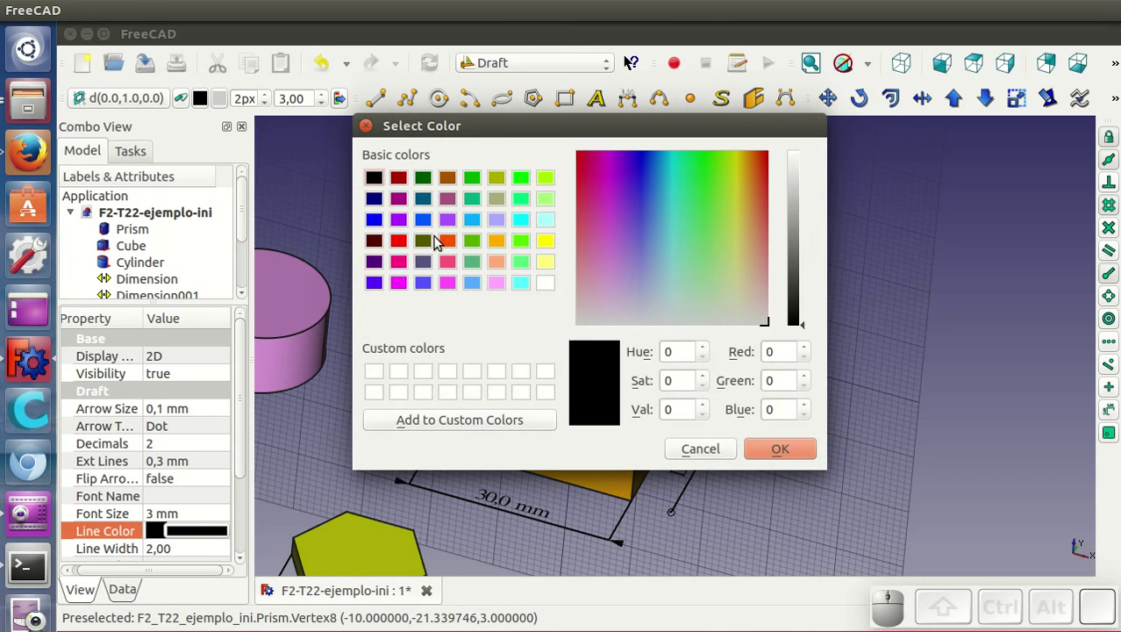
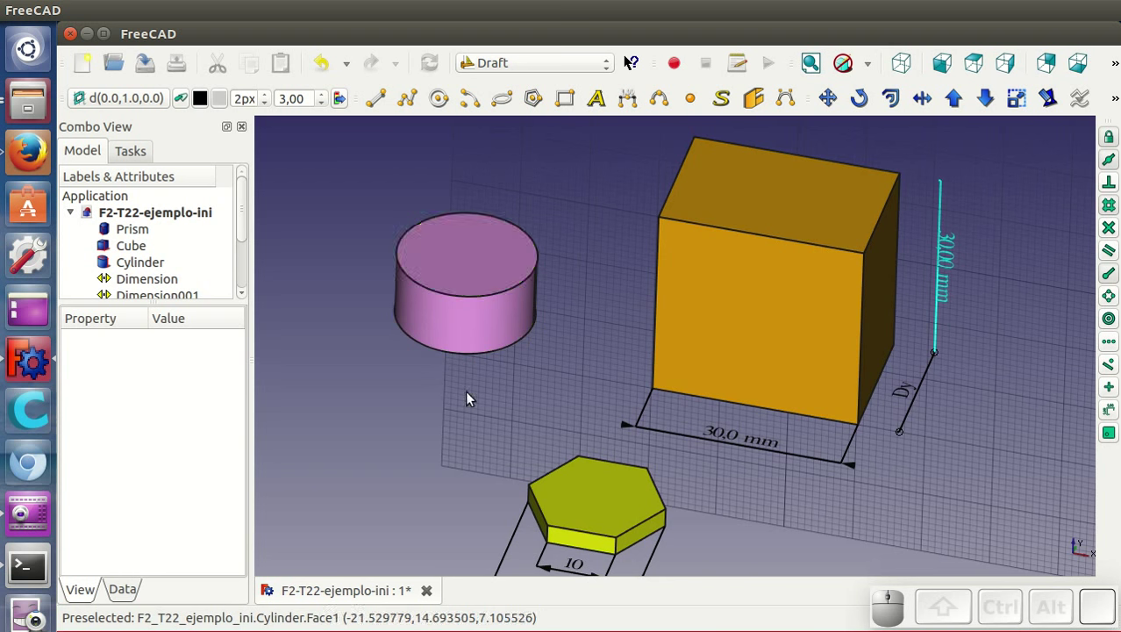
Place a 20 mm diameter dimension on the cylinder's top circle and edit Dimension005's arrow size
click(490, 240)
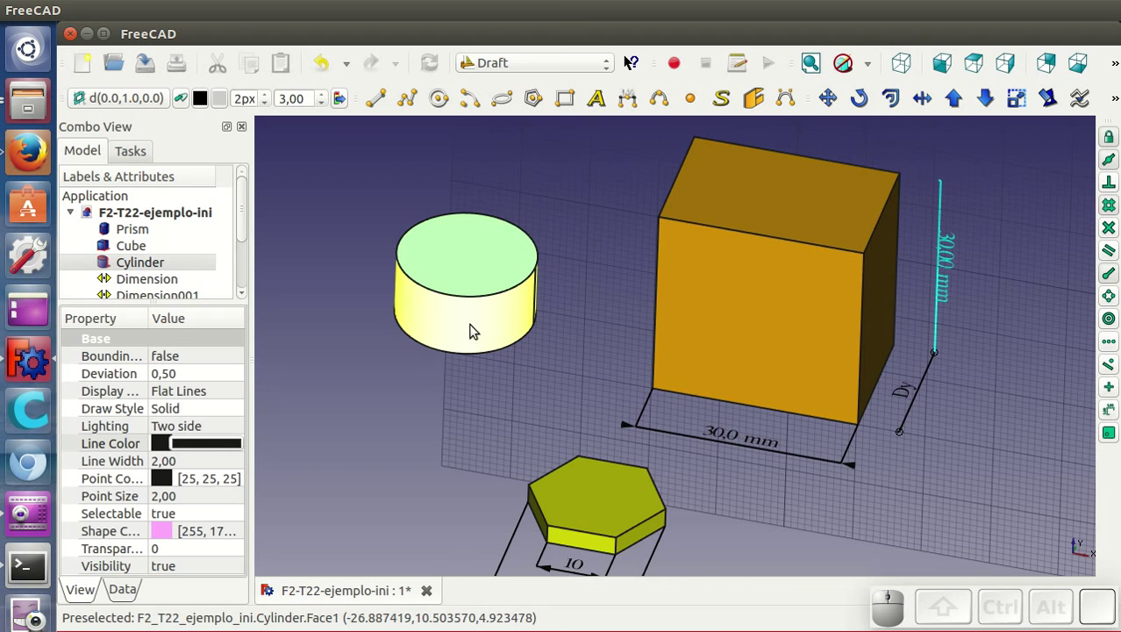
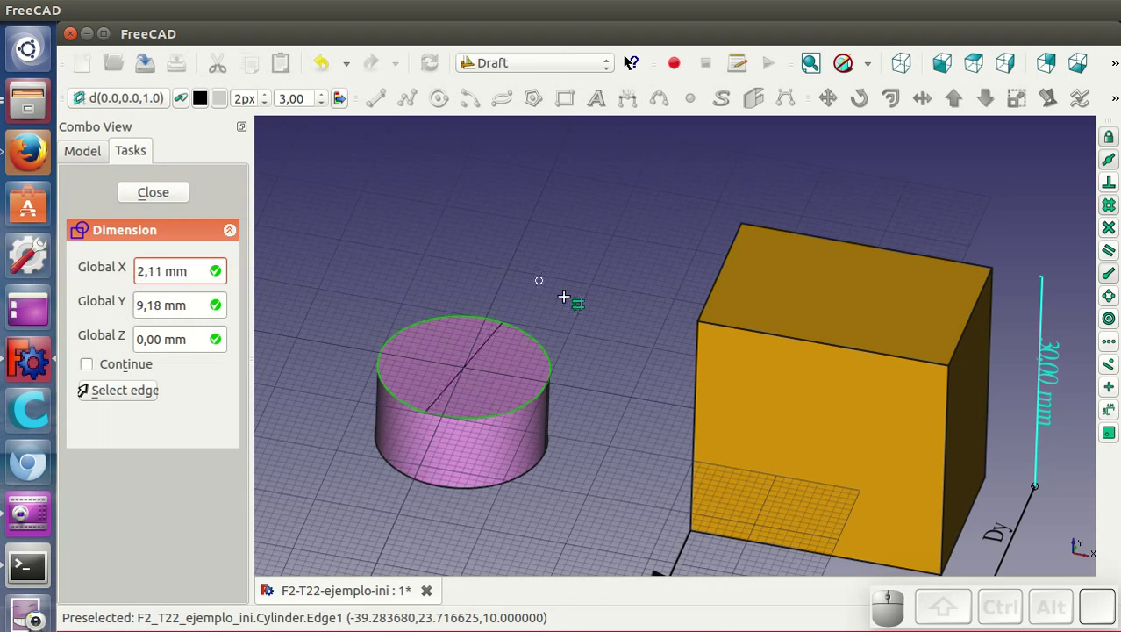
click(591, 332)
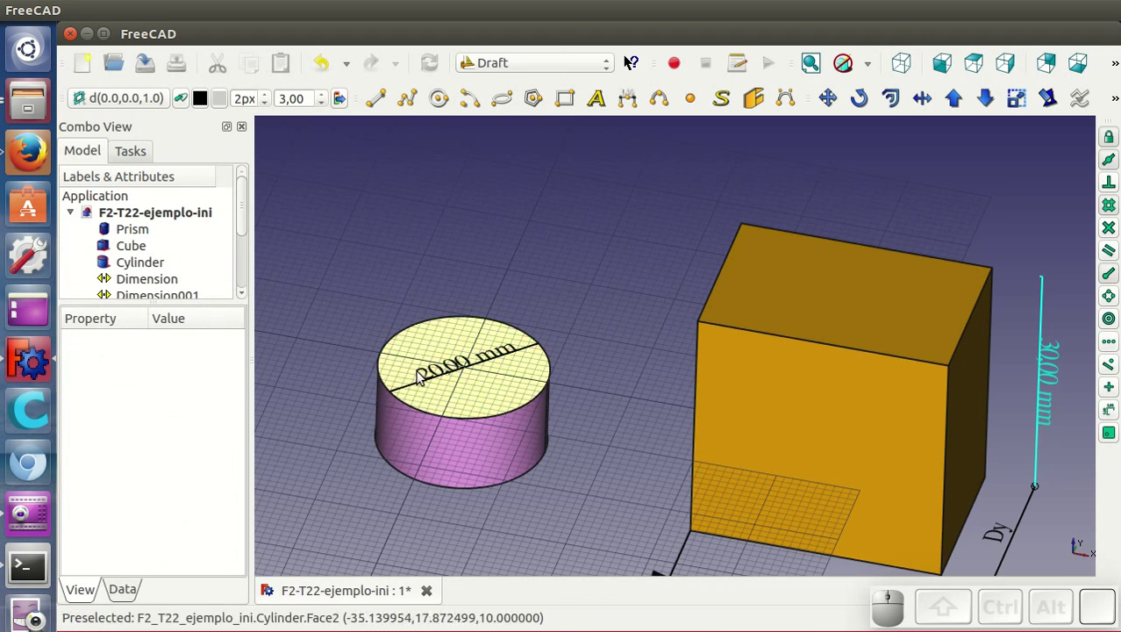
click(423, 383)
drag(249, 215, 173, 426)
click(210, 408)
click(209, 409)
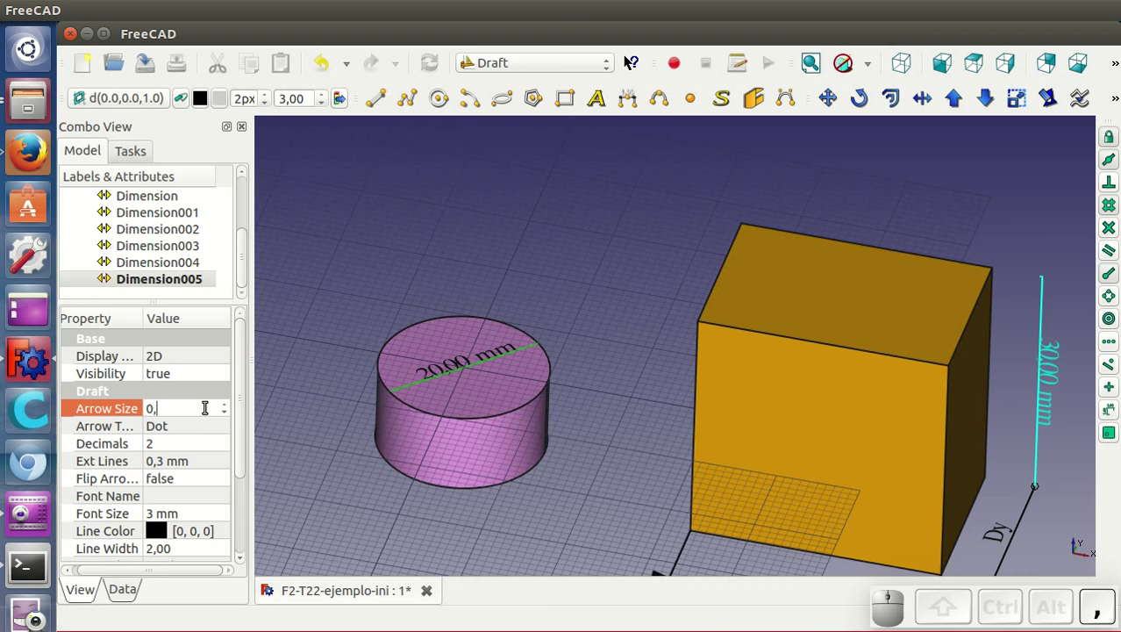
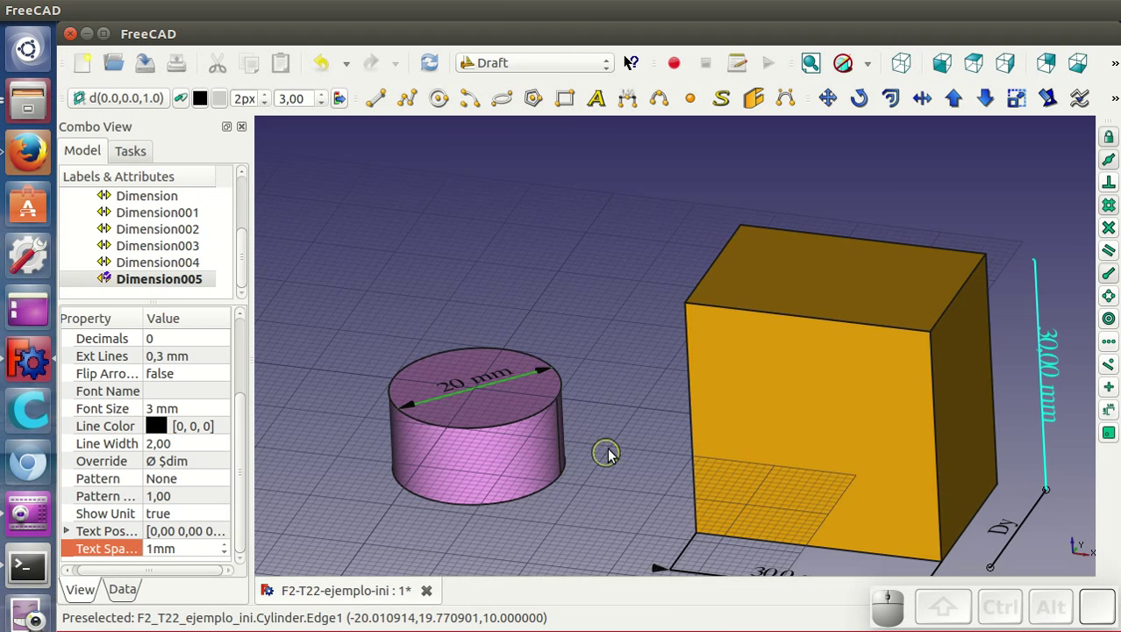
Pan and zoom the view closer to the cube and cylinder
drag(613, 451, 595, 392)
scroll(up, 3)
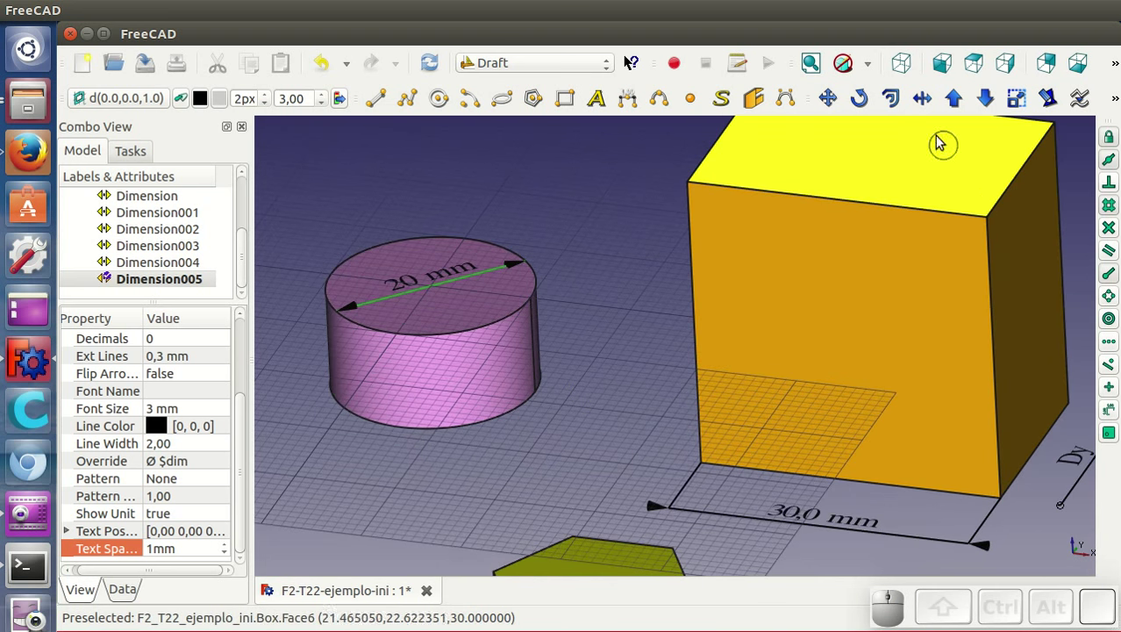
Switch to wireframe display to draw the triangle through the cylinder, then back to shaded
click(879, 67)
click(888, 153)
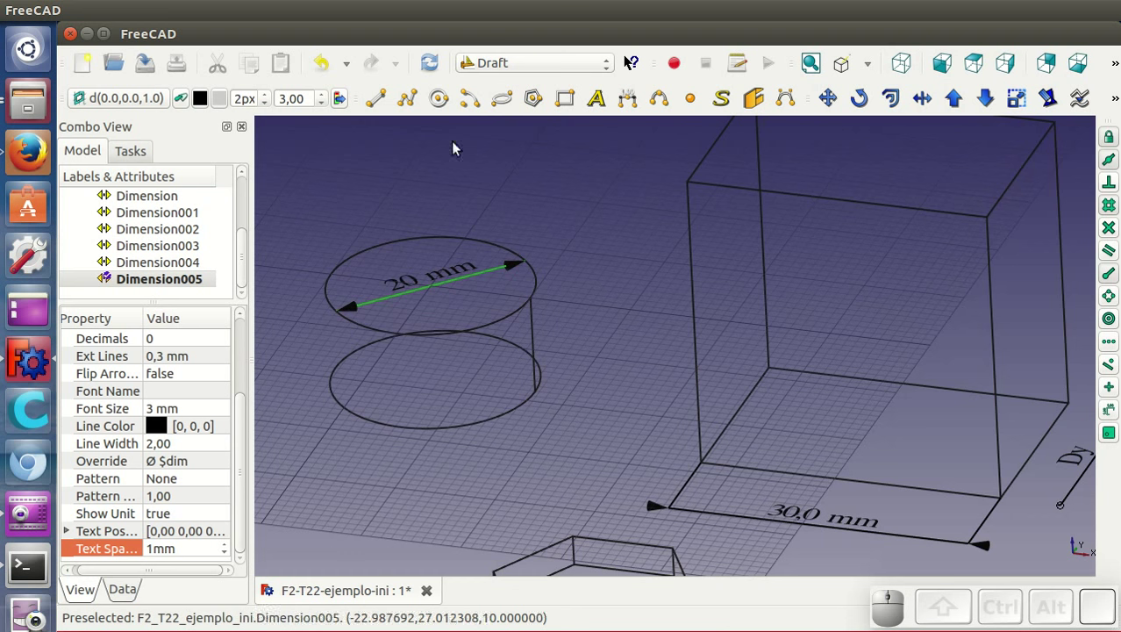
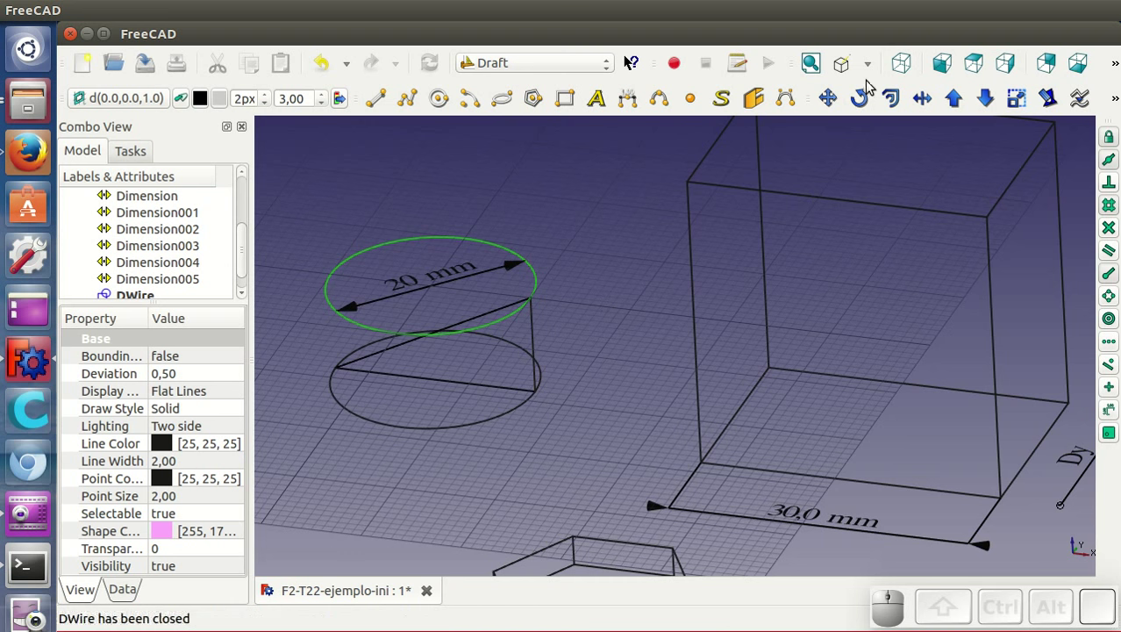
click(872, 70)
click(862, 92)
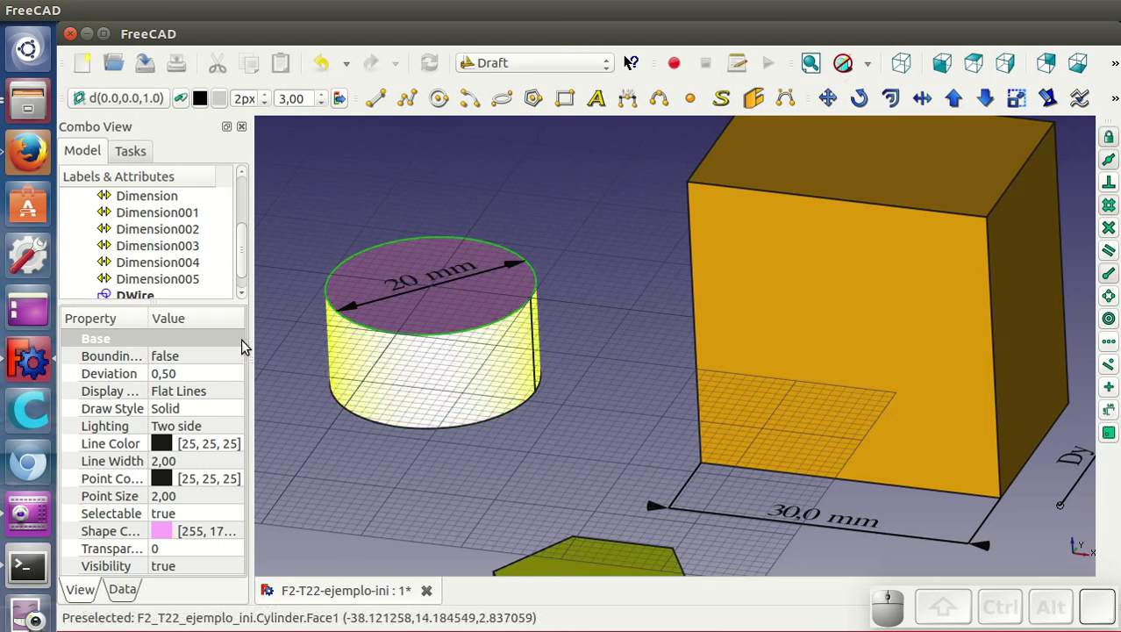
Hide the Cylinder object to expose the triangular wire face
click(251, 244)
drag(252, 274, 183, 258)
right_click(168, 266)
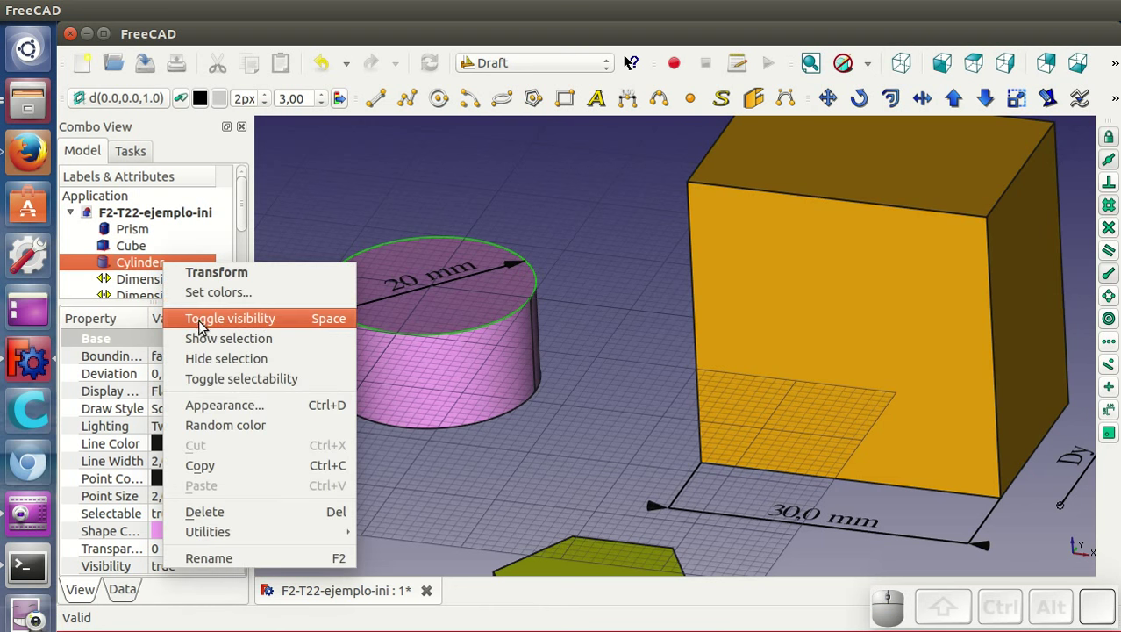
click(217, 355)
Align the Draft working plane to the triangle and show the cylinder again
click(500, 365)
click(128, 100)
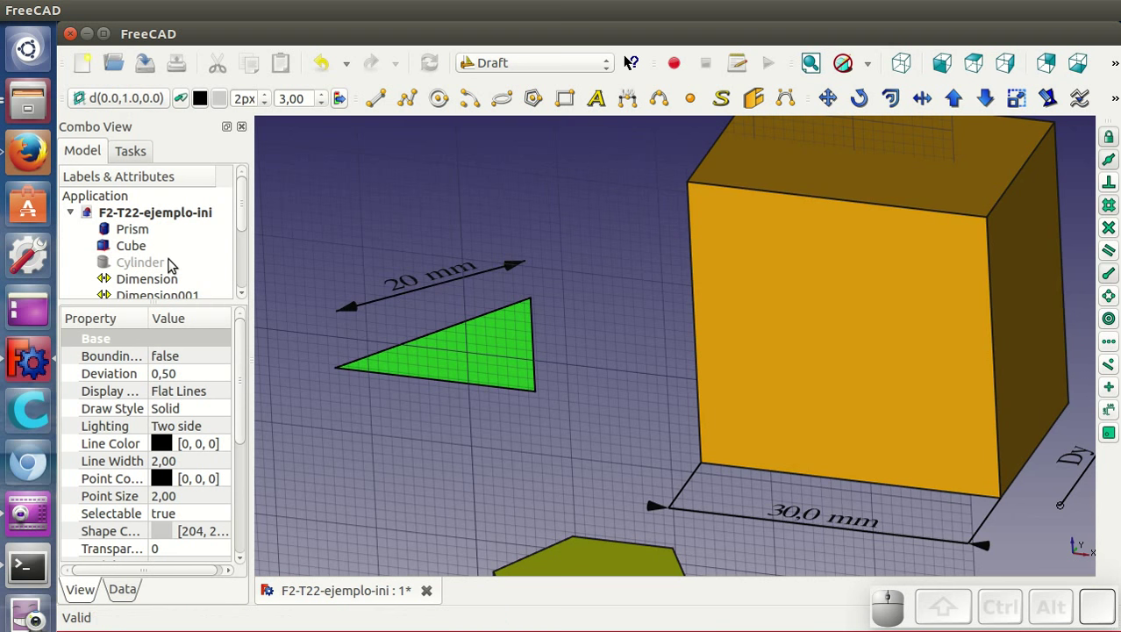
click(160, 262)
key(space)
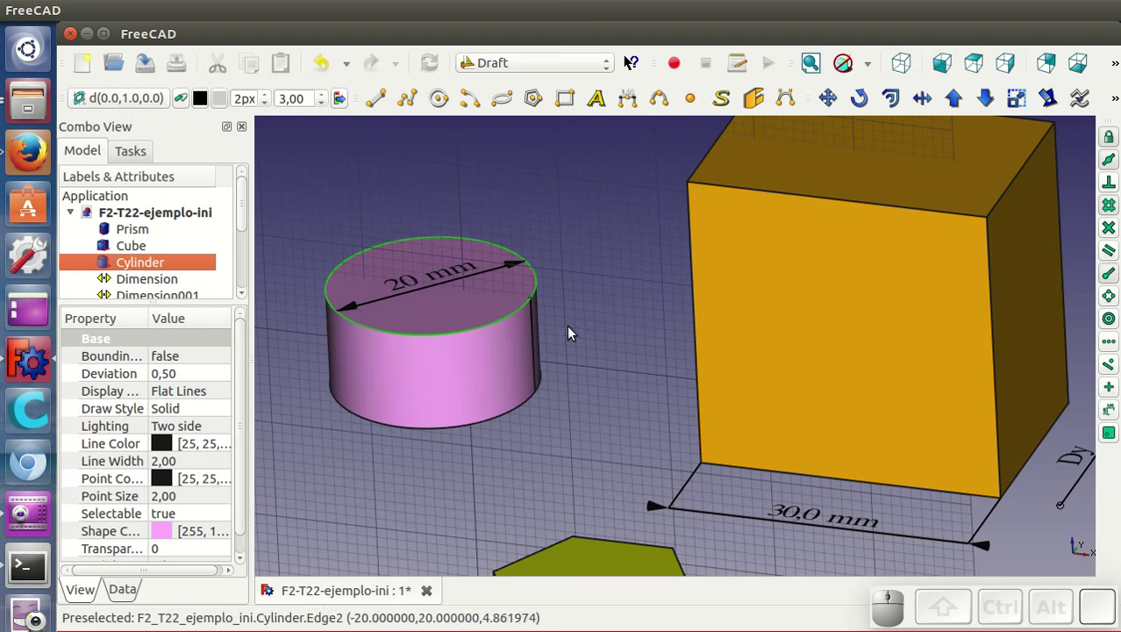
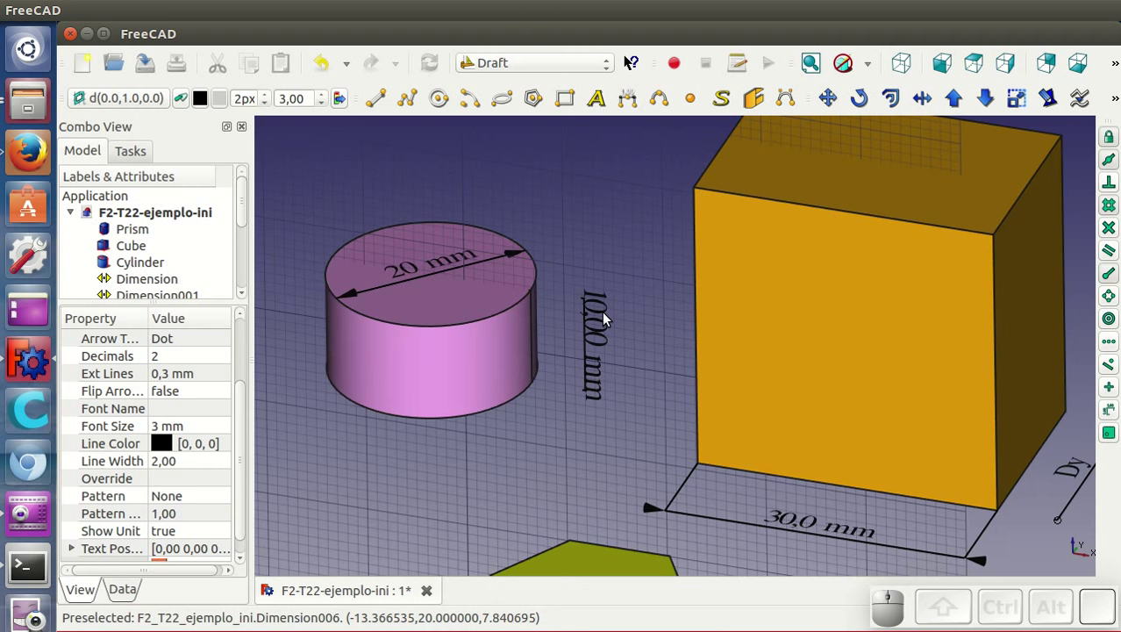
Zoom and pan to the hexagonal prism, select it and reset the working plane to top
scroll(down, 3)
scroll(down, 3)
drag(683, 504, 804, 522)
middle_click(803, 521)
scroll(up, 3)
scroll(down, 3)
scroll(up, 3)
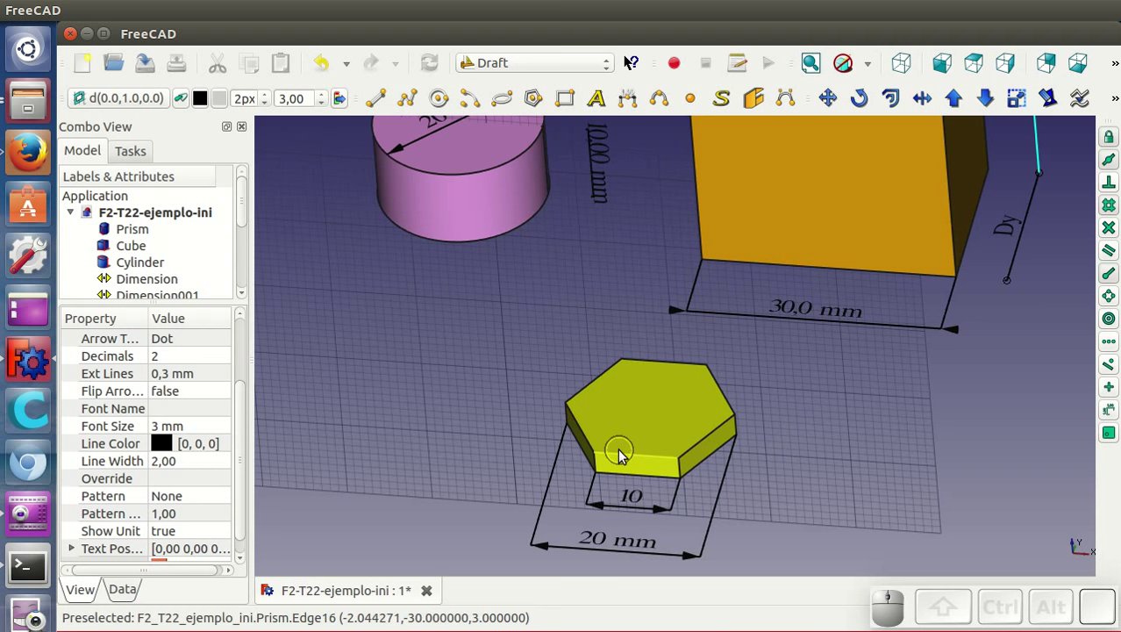
click(629, 396)
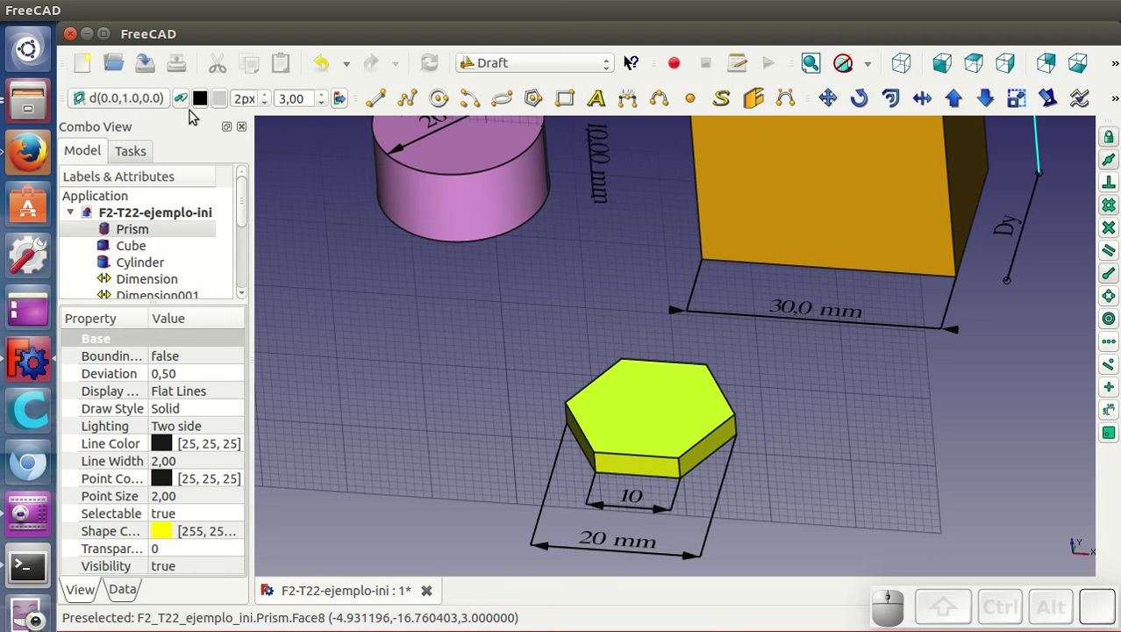
click(159, 99)
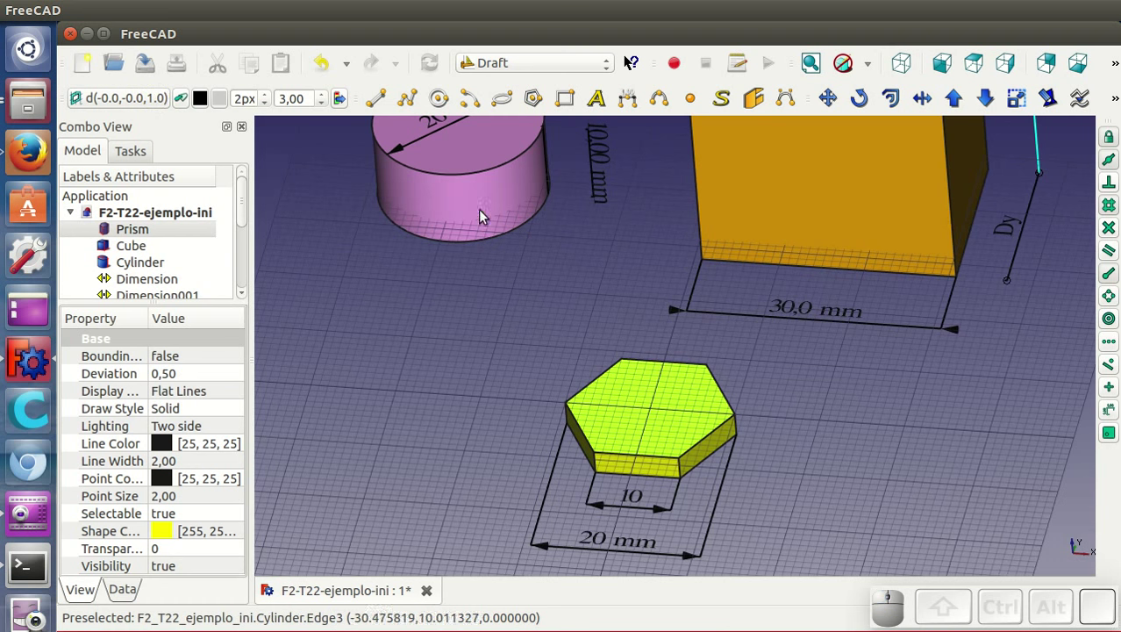
Create an angle dimension between two top edges of the hexagonal prism
click(636, 108)
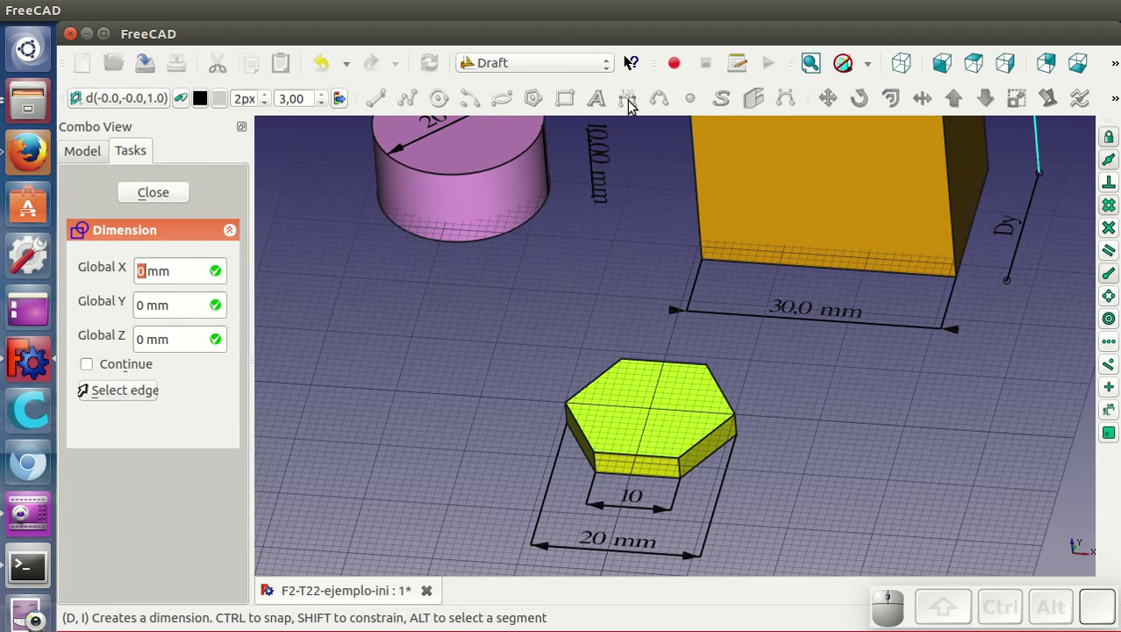
click(147, 390)
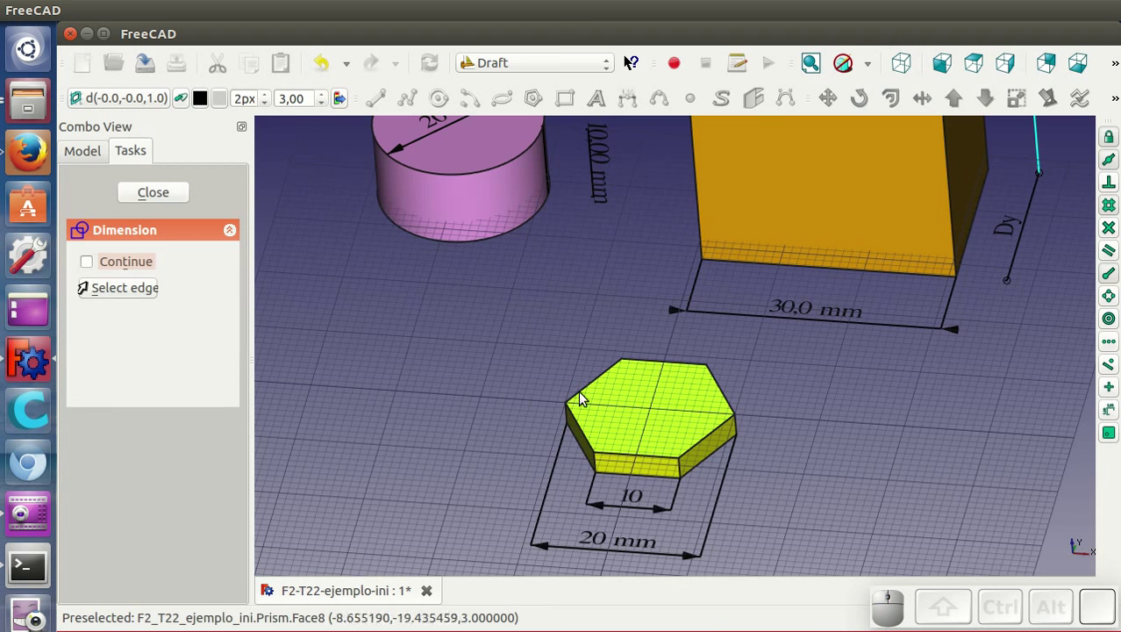
click(586, 431)
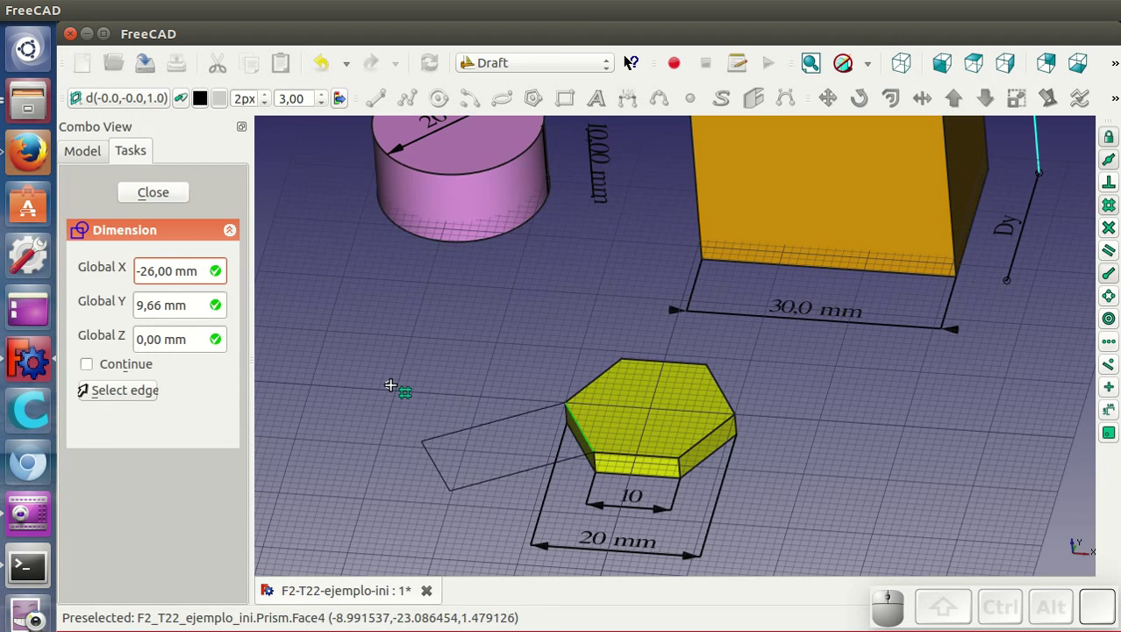
click(131, 394)
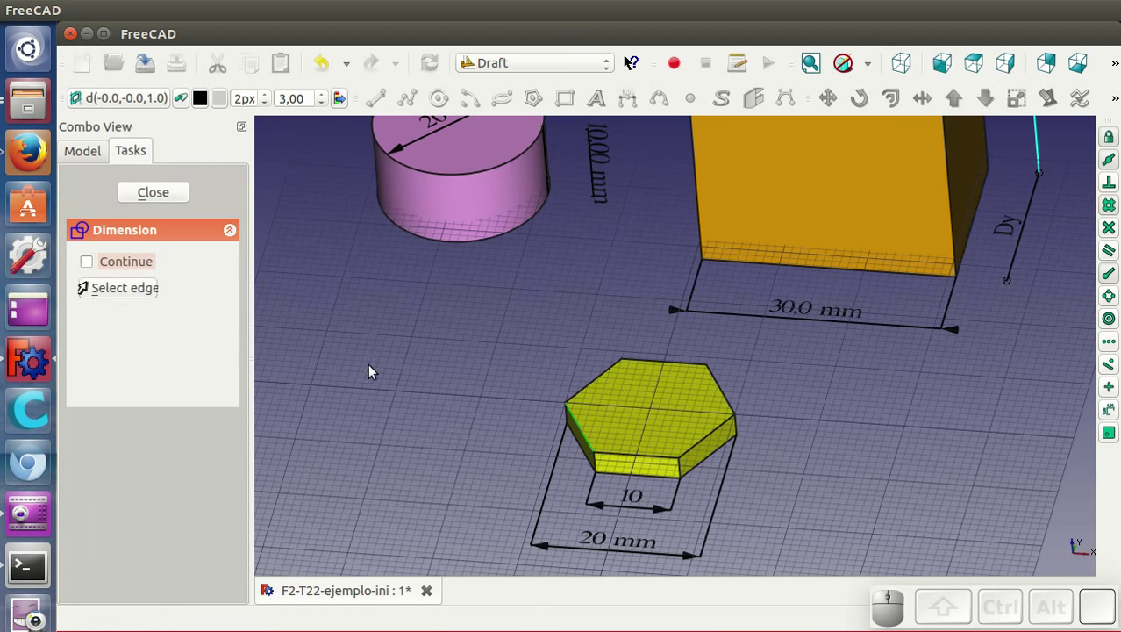
click(611, 456)
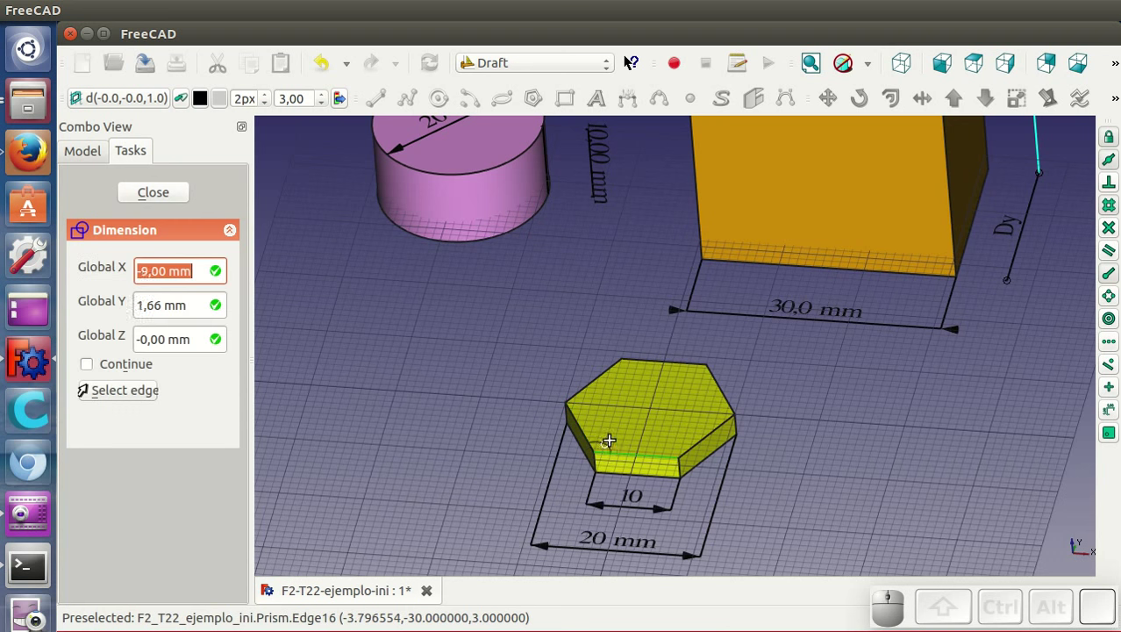
click(639, 428)
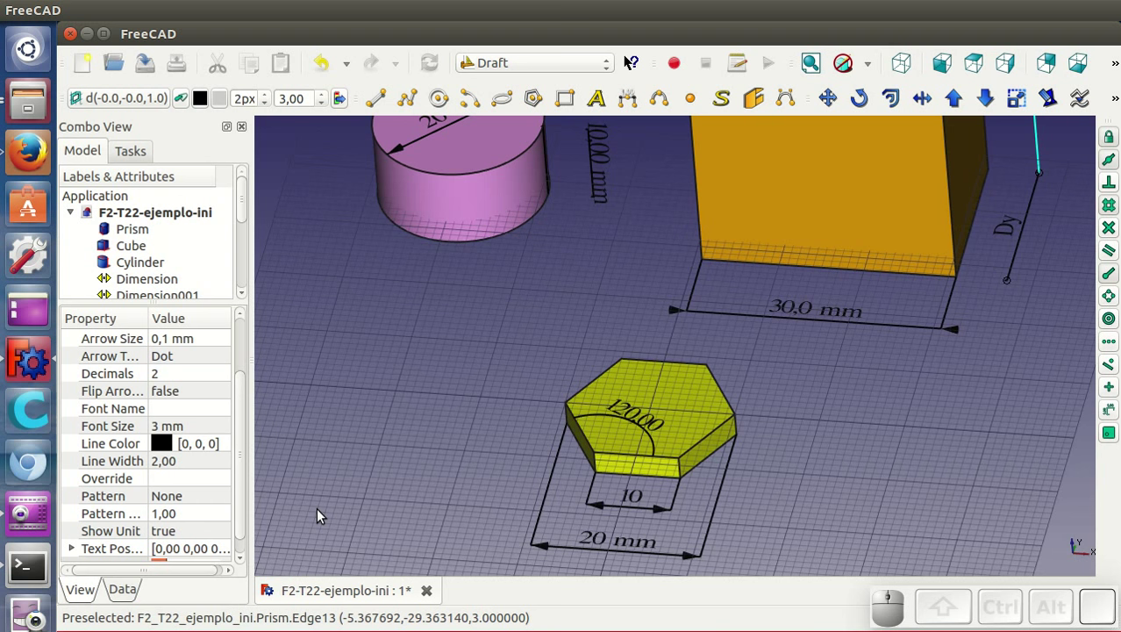
Show the 120° angle without decimals and adjust its text spacing
click(191, 375)
scroll(down, 3)
drag(251, 406, 209, 536)
click(205, 547)
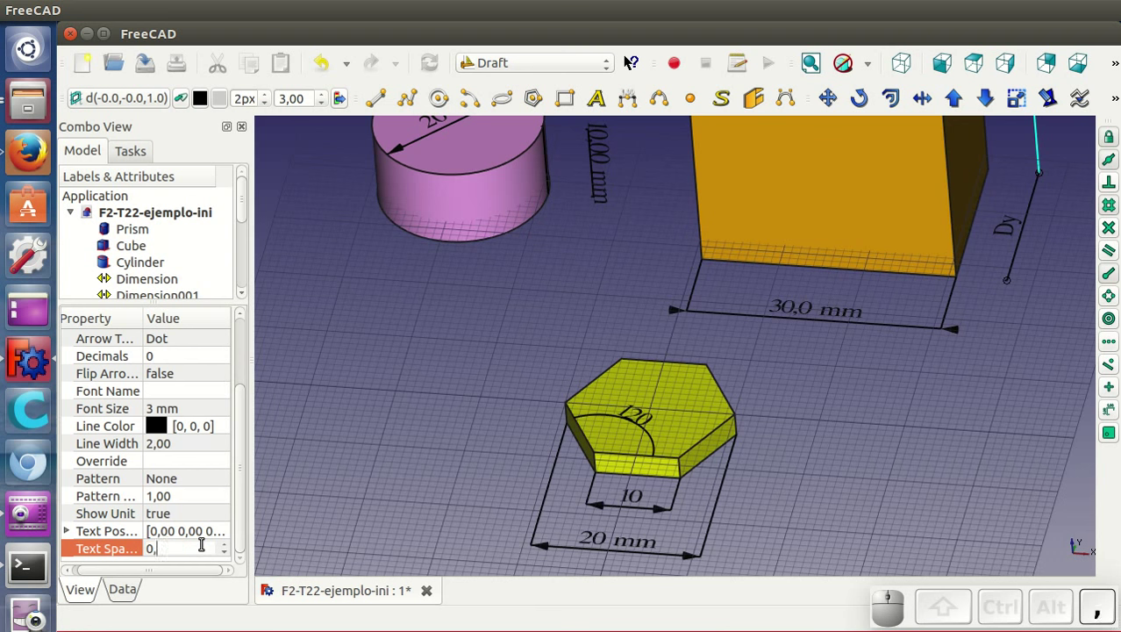
click(441, 436)
scroll(down, 3)
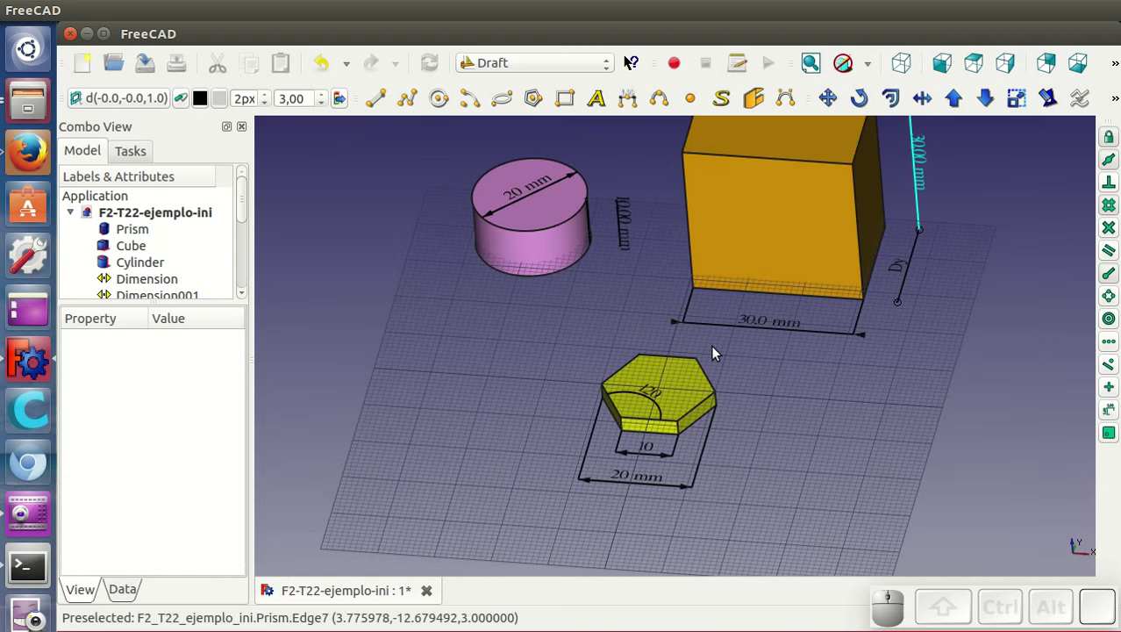
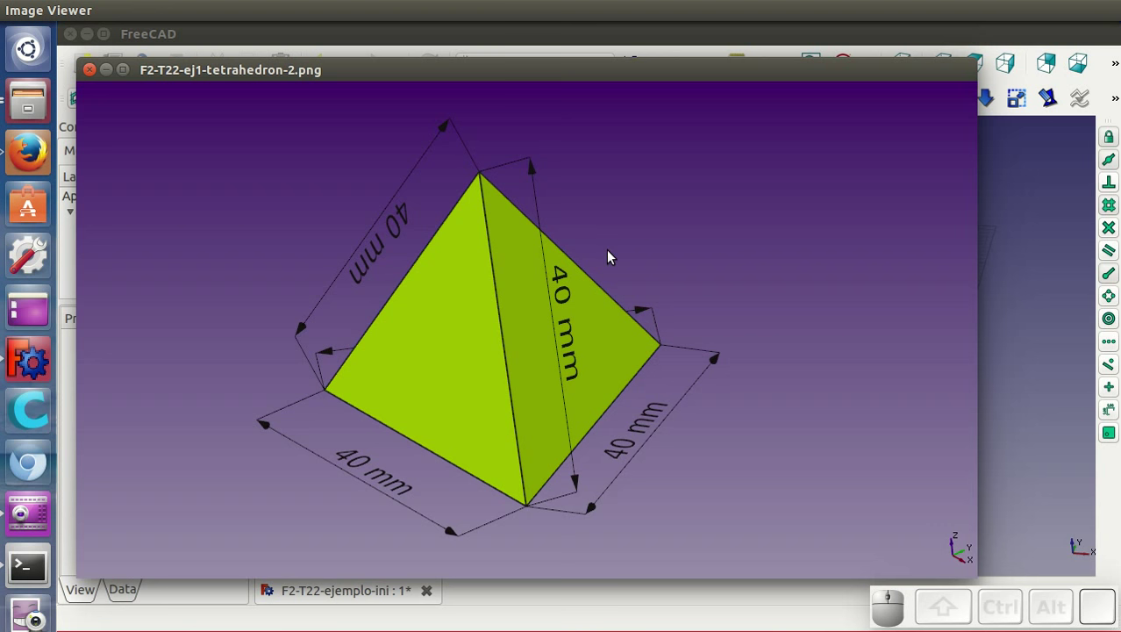
Advance through the beetle chassis image to F2-T22-ej3-pinza-robot.png
key(Right)
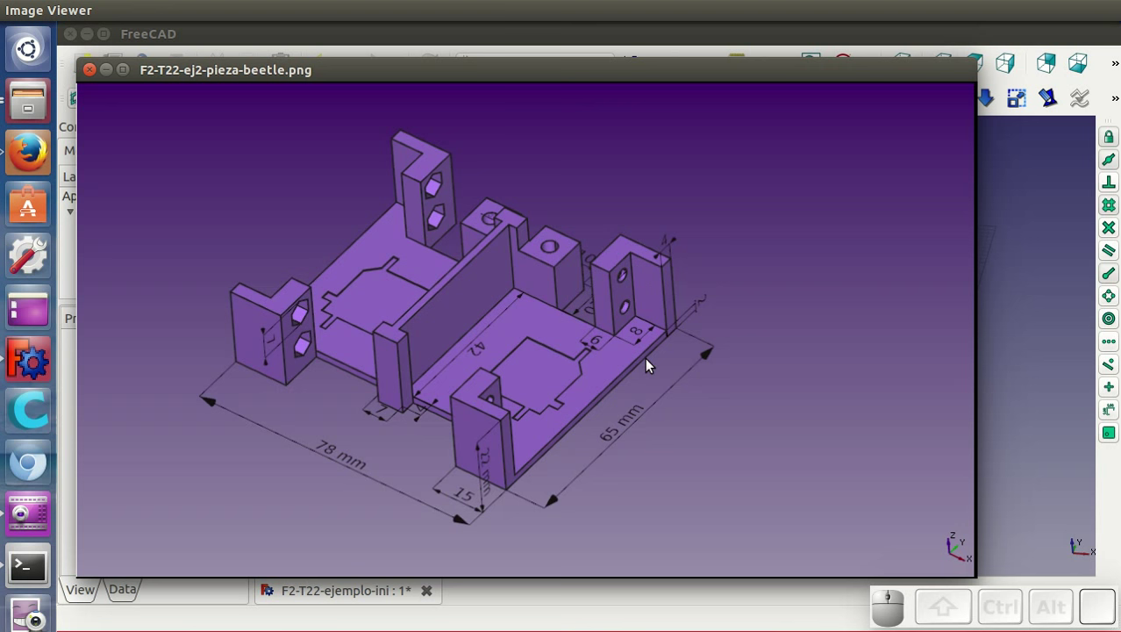
key(Right)
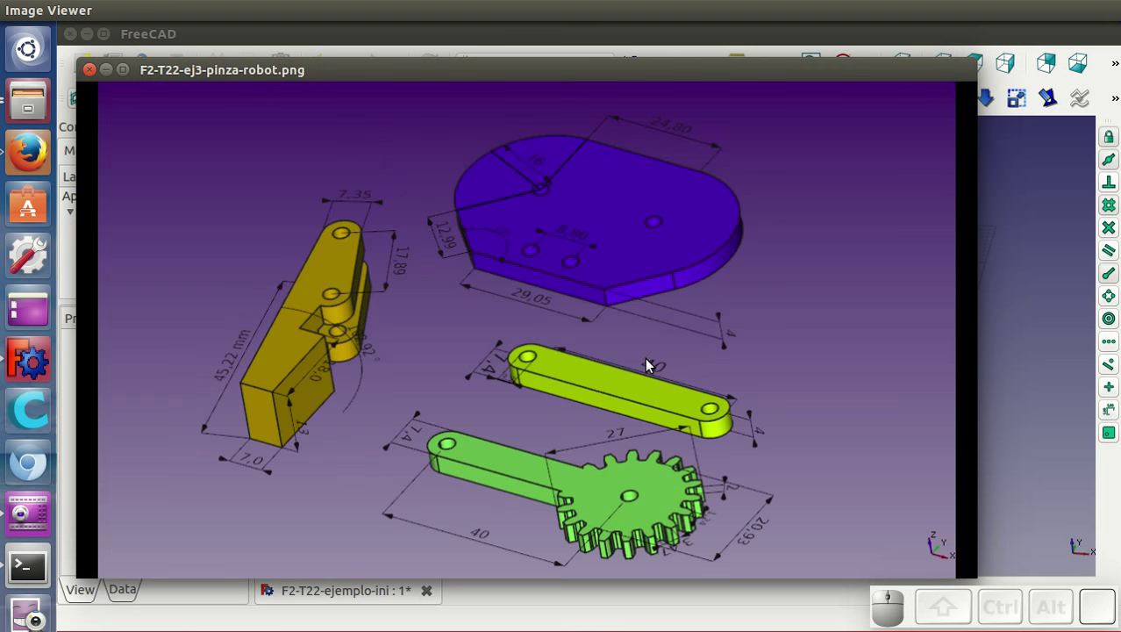